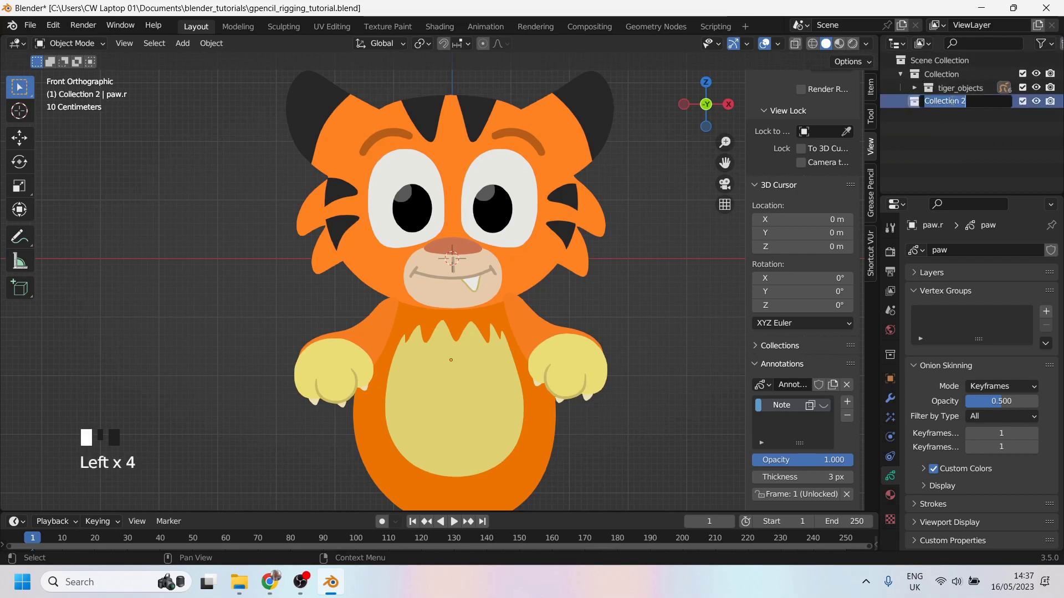
Name the new collection 'rig', make it active and add a single-bone armature inside it.
key(BackSpace)
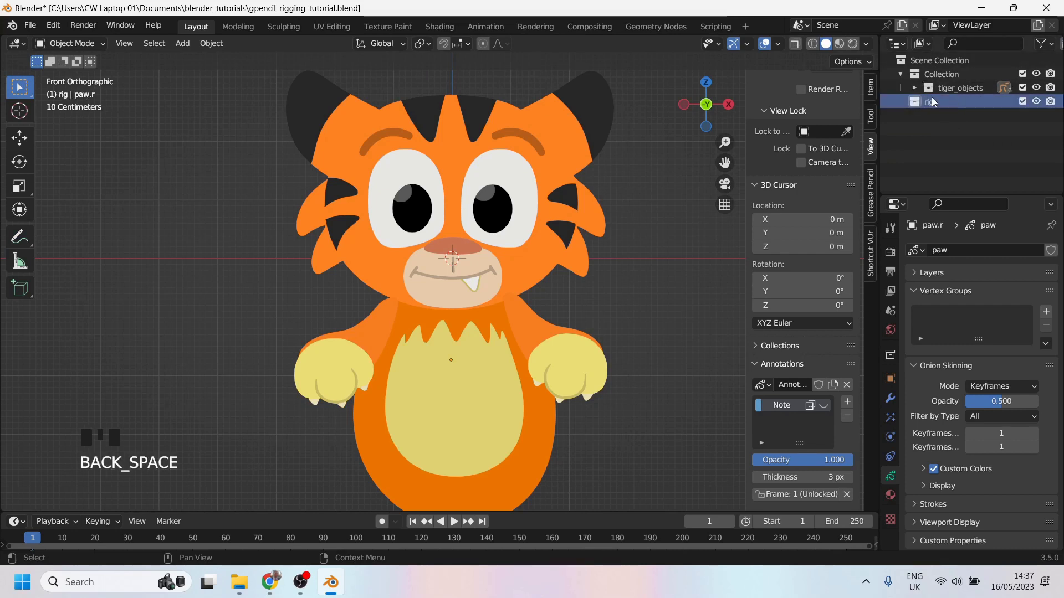
click(950, 108)
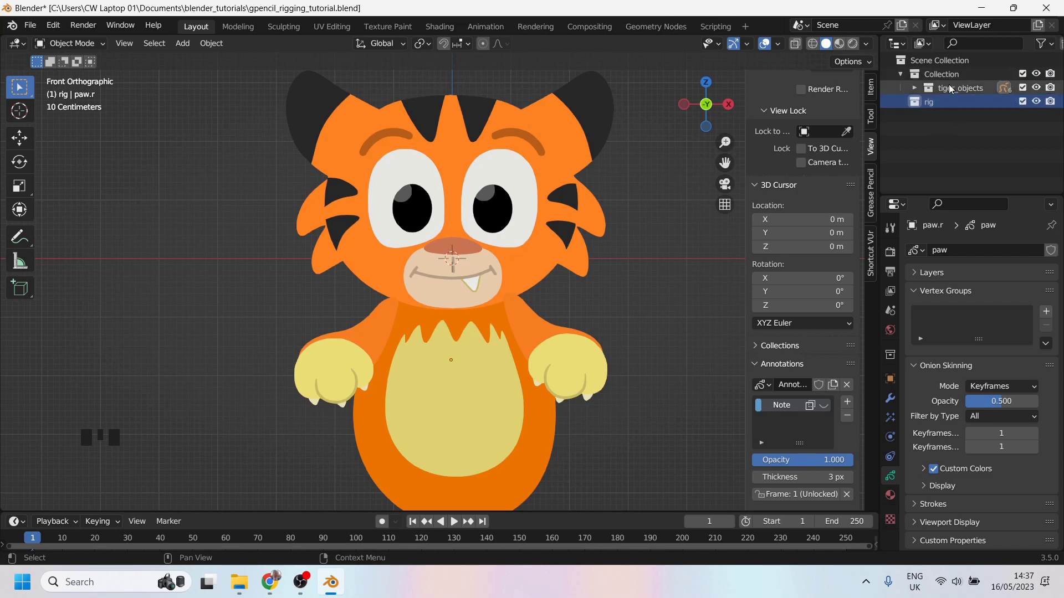
click(631, 303)
key(shift+a)
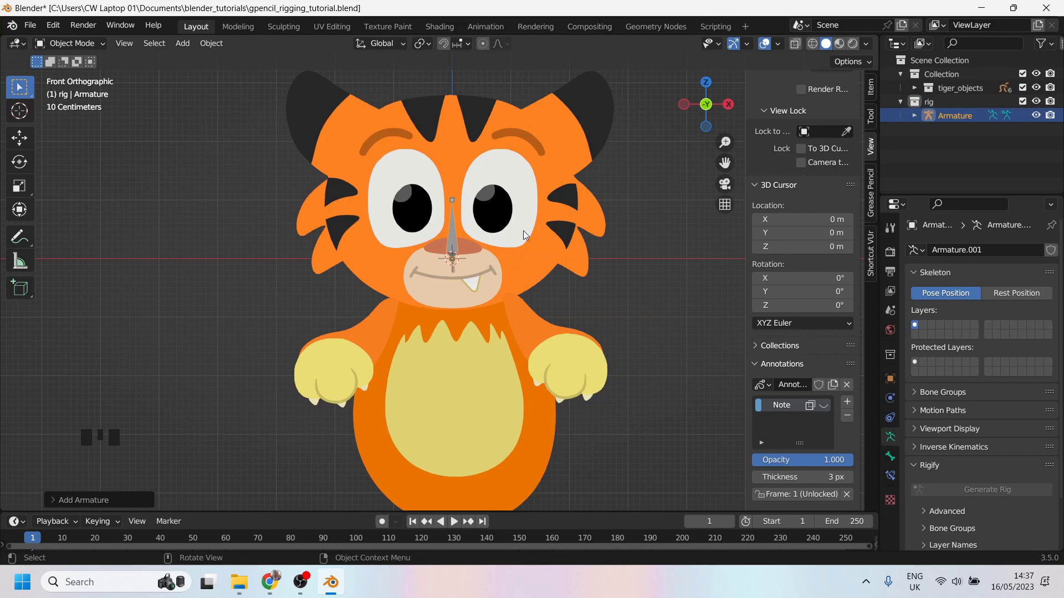
Inspect the tiger and test-move a selected part of it aside in the viewport.
scroll(down, 3)
scroll(up, 3)
drag(518, 286, 462, 198)
scroll(down, 3)
scroll(up, 3)
click(455, 167)
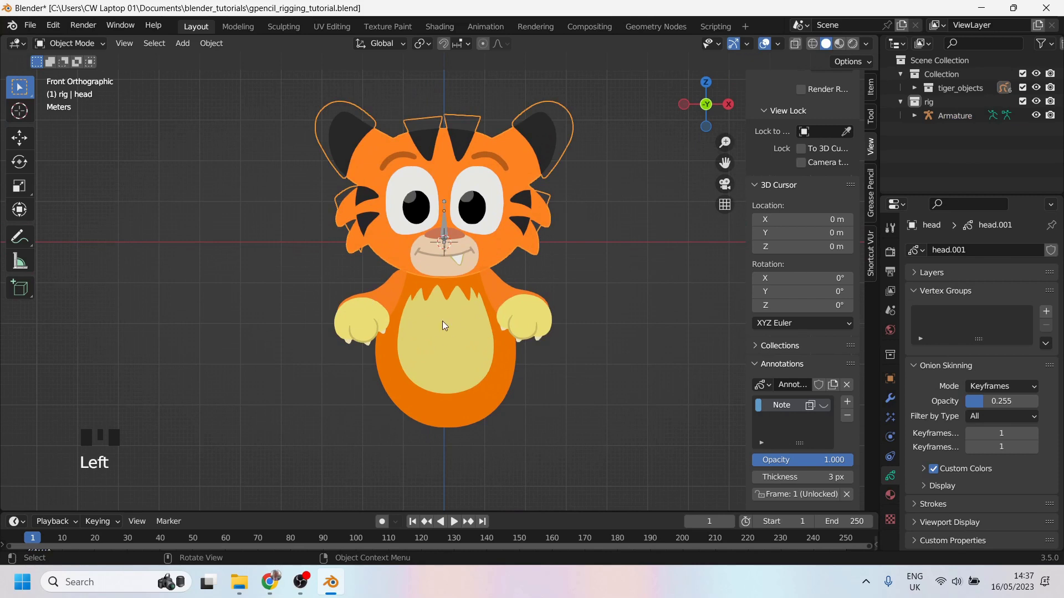
click(387, 333)
key(g)
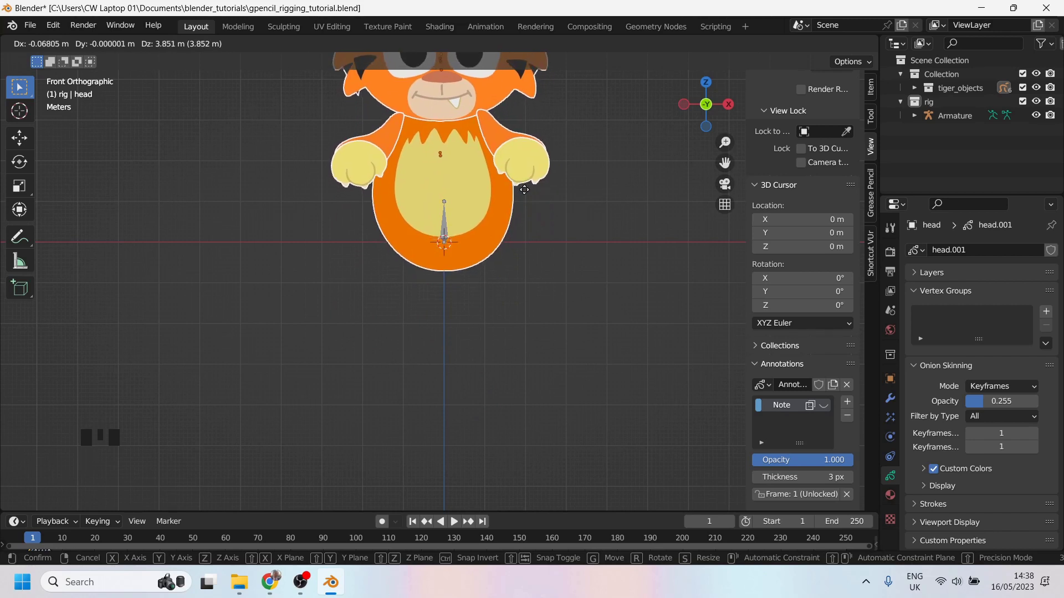
click(599, 248)
scroll(up, 3)
drag(455, 273, 458, 233)
click(459, 232)
Select the armature, move it aside, then reset its location back to the world origin.
scroll(down, 3)
scroll(up, 3)
scroll(down, 3)
scroll(up, 3)
click(876, 90)
scroll(up, 3)
key(g)
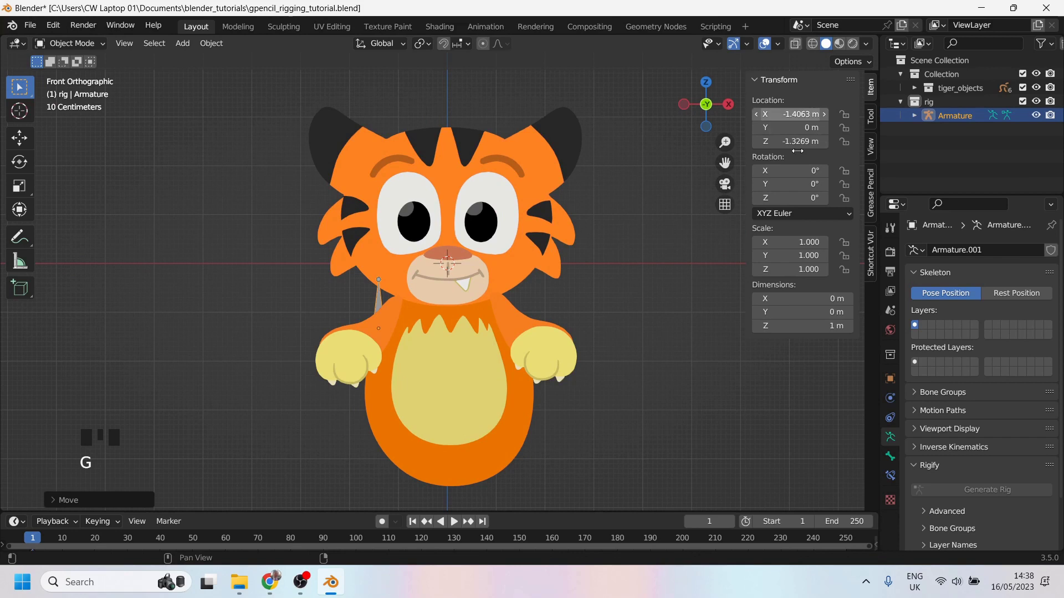
key(ctrl+a)
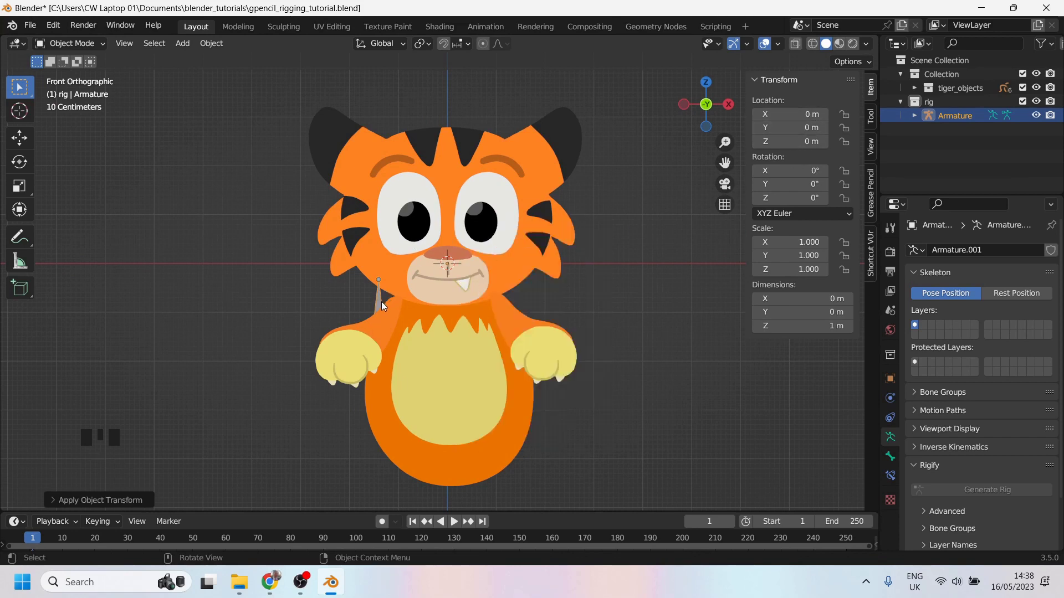
key(ctrl+z)
Move the first bone down into the tiger's belly and begin renaming it spine.
key(ctrl+z)
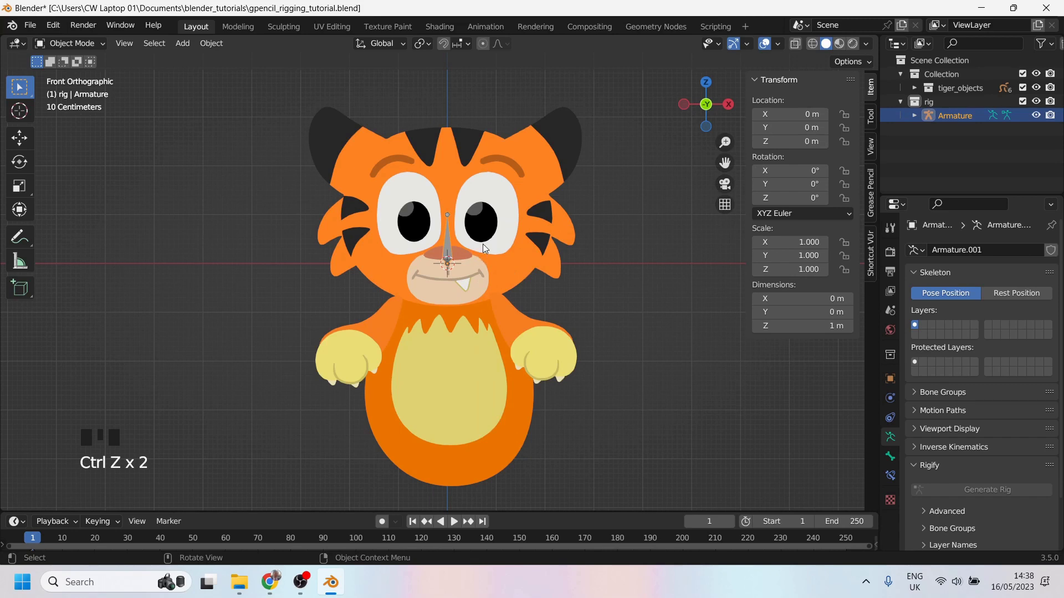
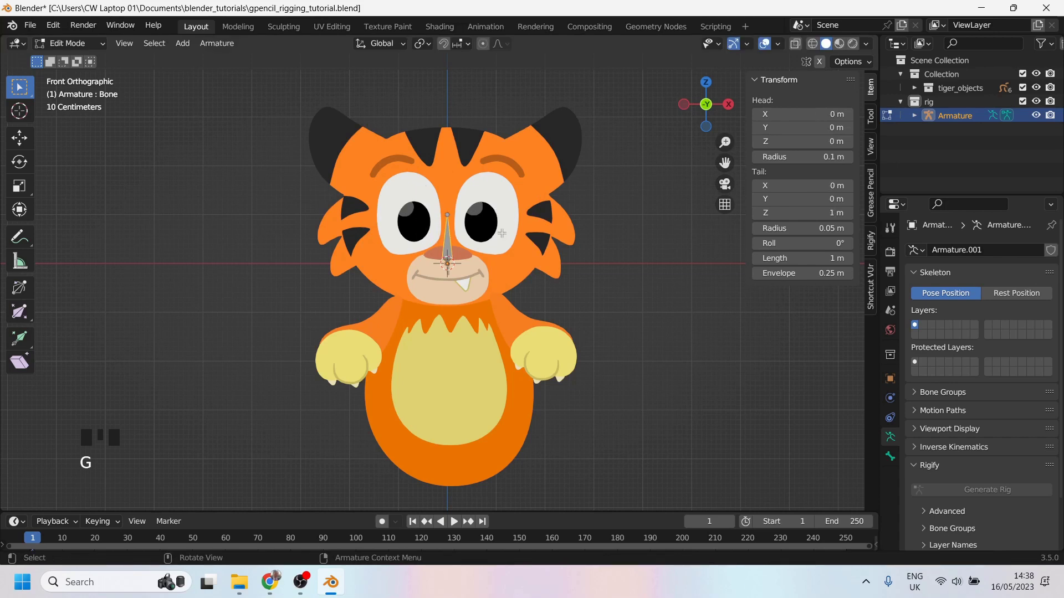
key(g)
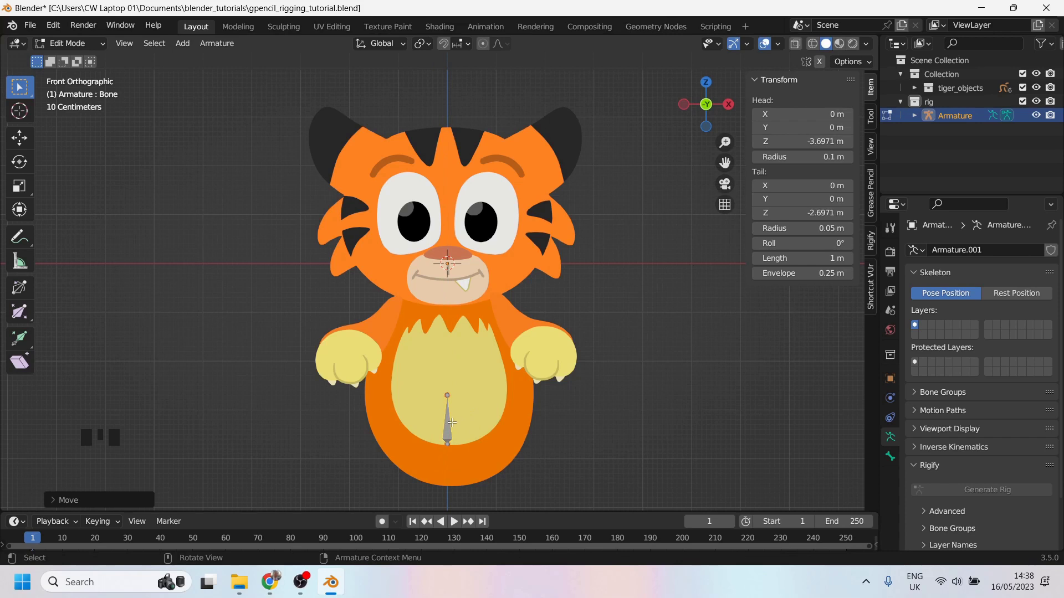
key(F2)
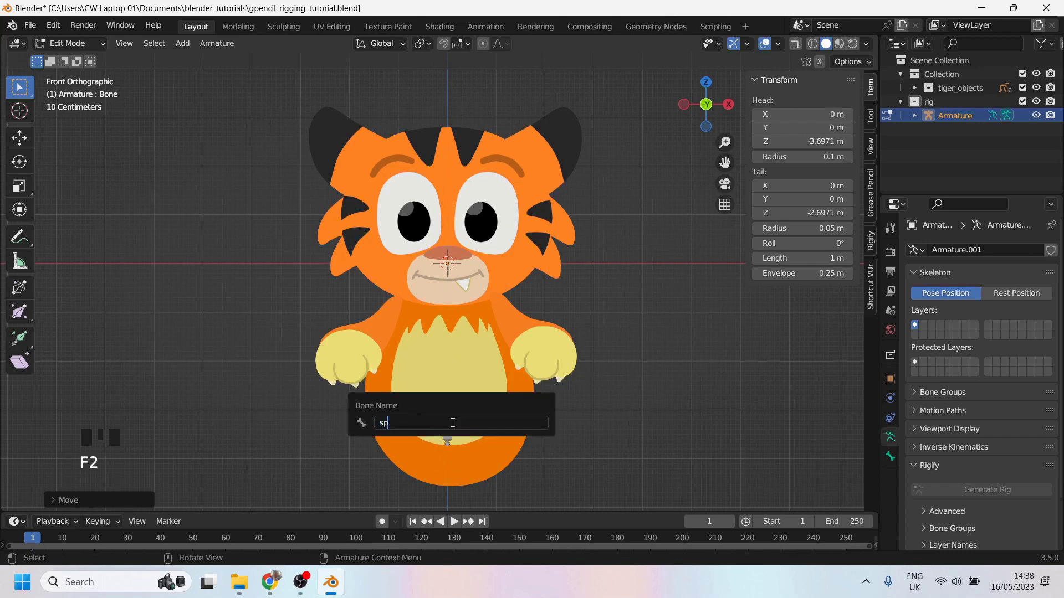
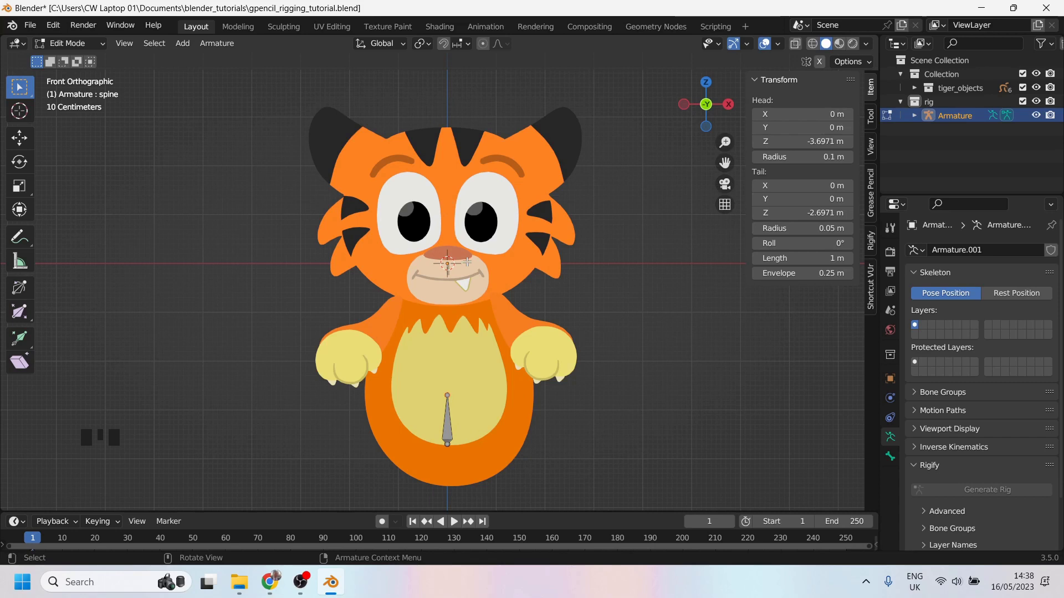
Extrude further spine bones upward from the belly, adjusting each tip until the chain reaches the head.
key(e)
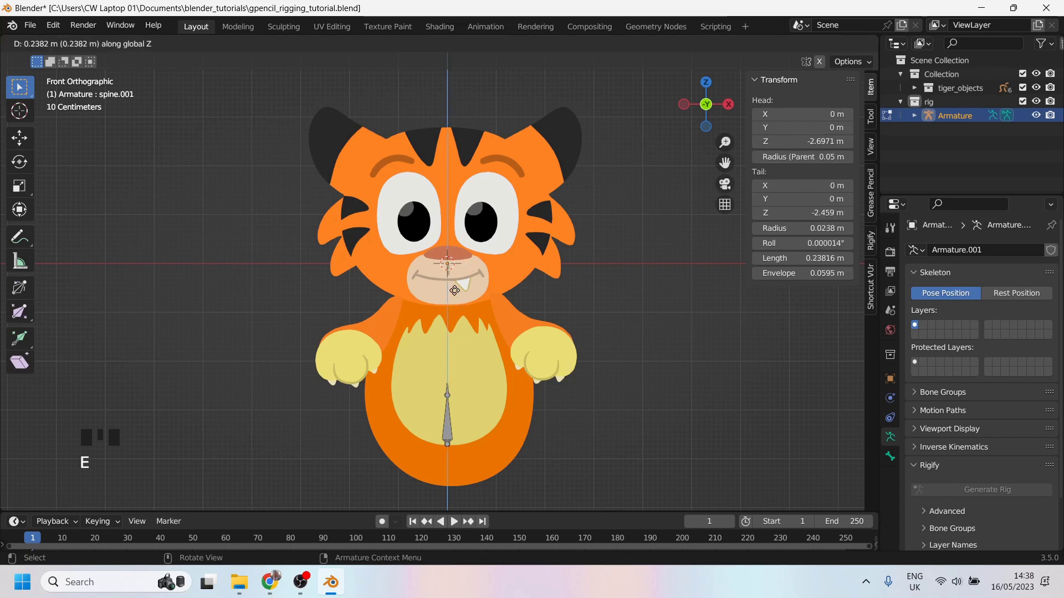
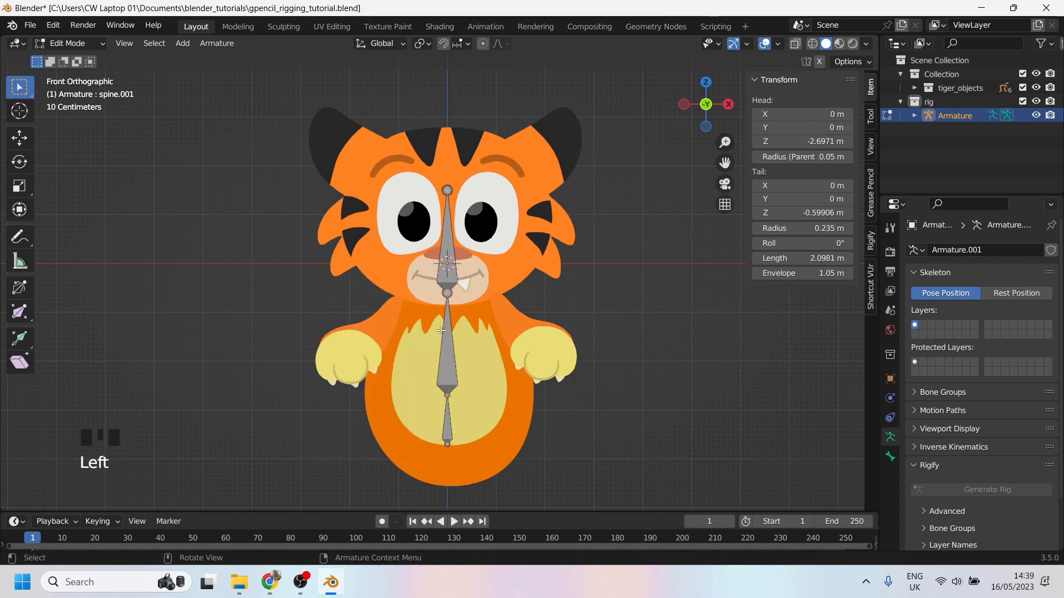
key(g)
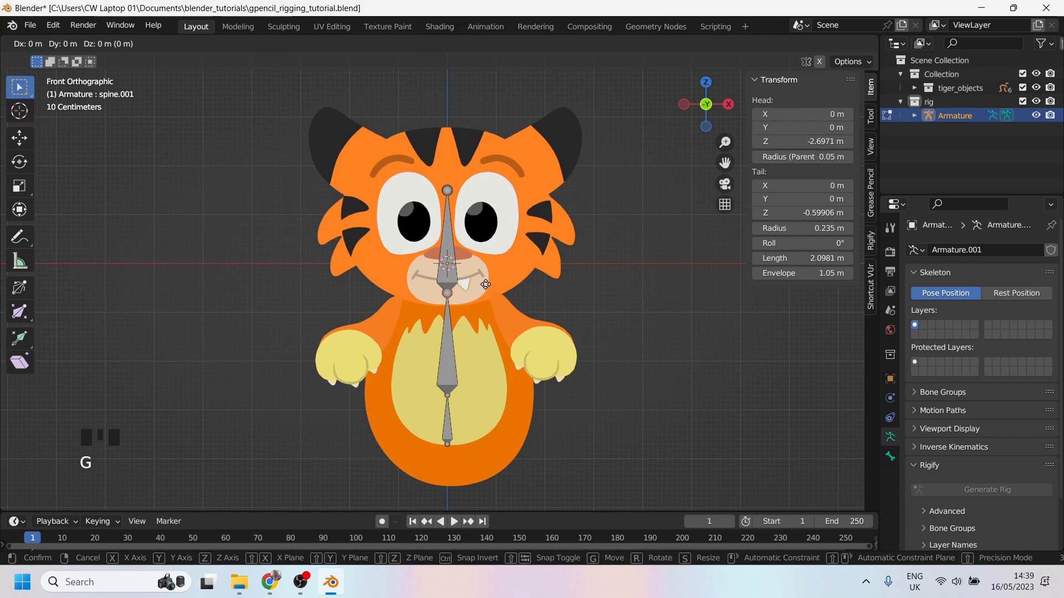
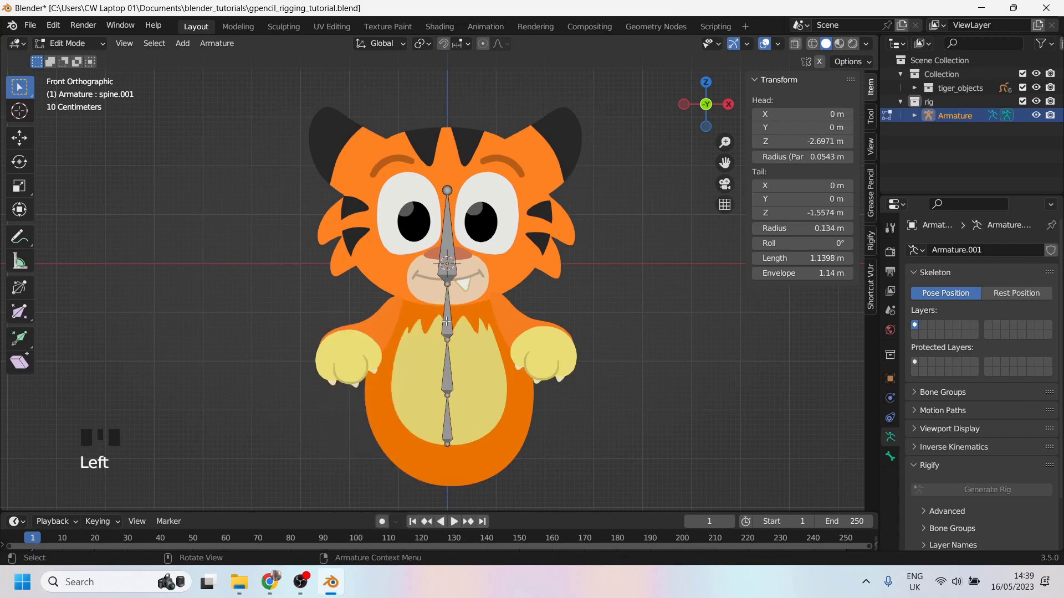
key(g)
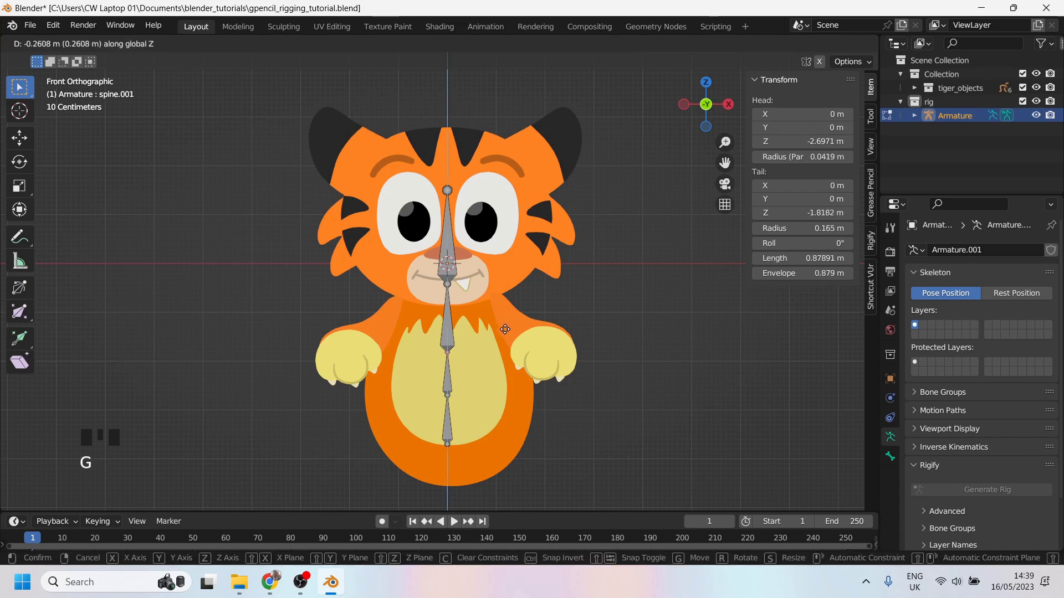
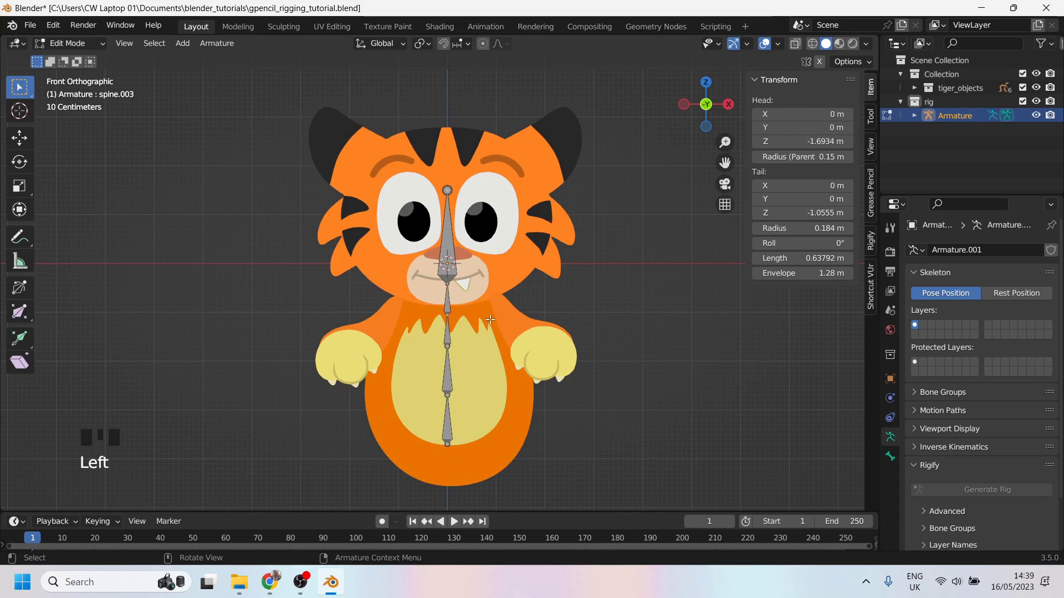
key(g)
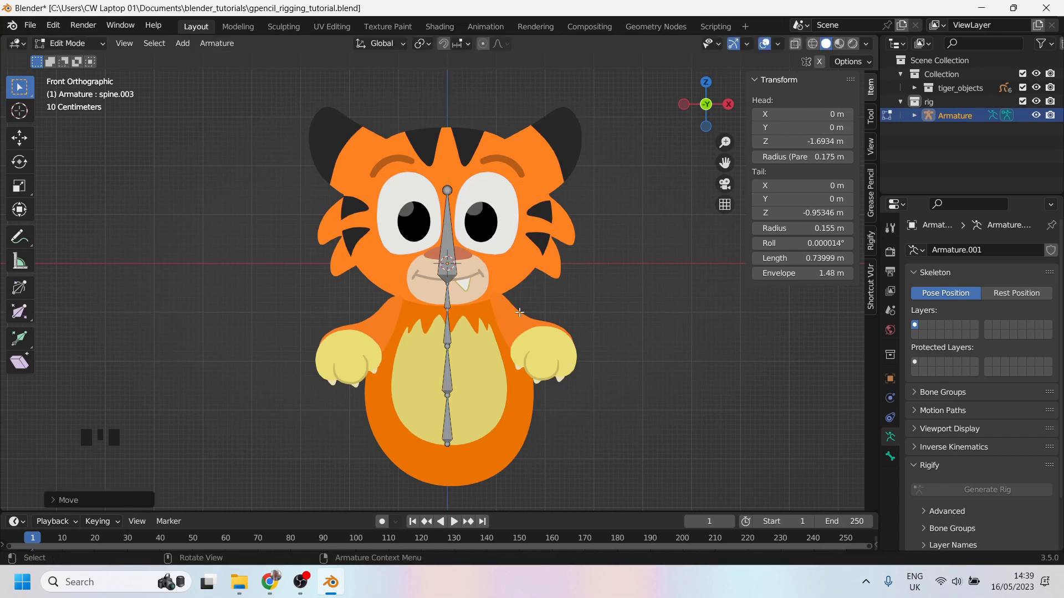
Leave bone editing and test-move the whole armature beside the tiger.
key(Tab)
drag(338, 356, 471, 351)
drag(403, 342, 494, 296)
scroll(down, 3)
scroll(up, 3)
scroll(down, 3)
key(g)
drag(475, 318, 463, 318)
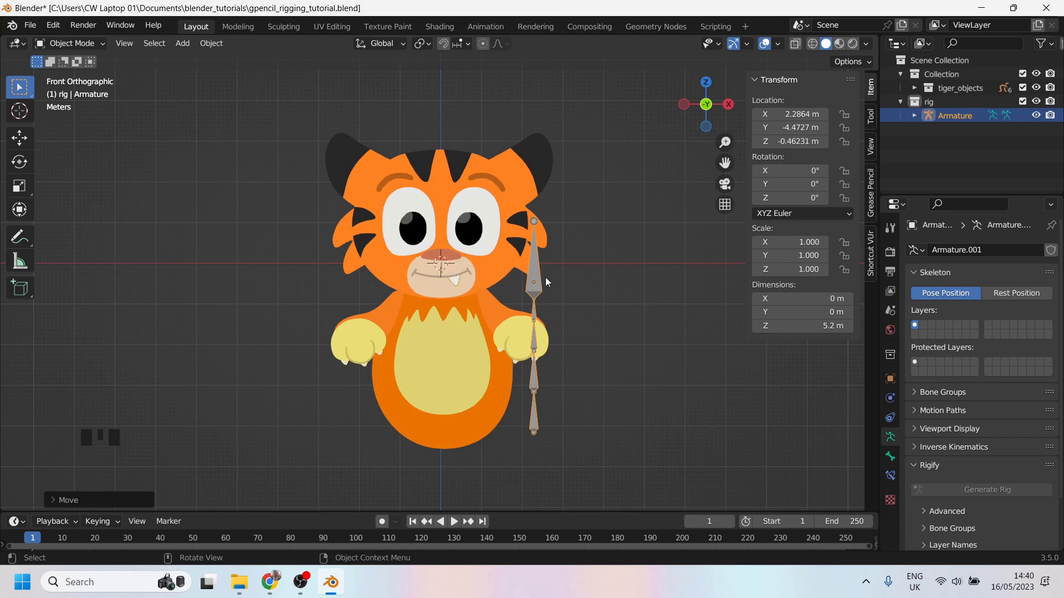
Test-rotate a bone in Pose Mode, then undo everything so the armature returns to the origin.
key(ctrl+Tab)
drag(540, 278, 546, 303)
click(543, 318)
click(542, 343)
key(r)
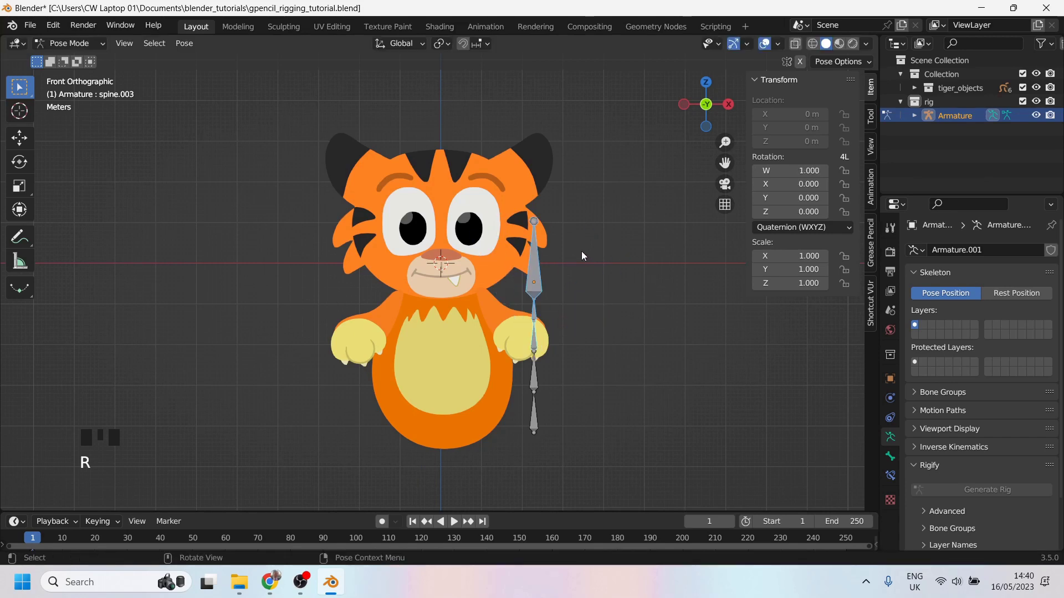
key(ctrl+z)
key(ctrl+z)
key(ctrl+z)
key(ctrl+z)
key(ctrl+z)
Frame the view so the whole tiger and its centred spine chain are visible.
drag(480, 301, 451, 288)
scroll(up, 3)
drag(483, 283, 548, 154)
scroll(down, 3)
drag(483, 178, 441, 258)
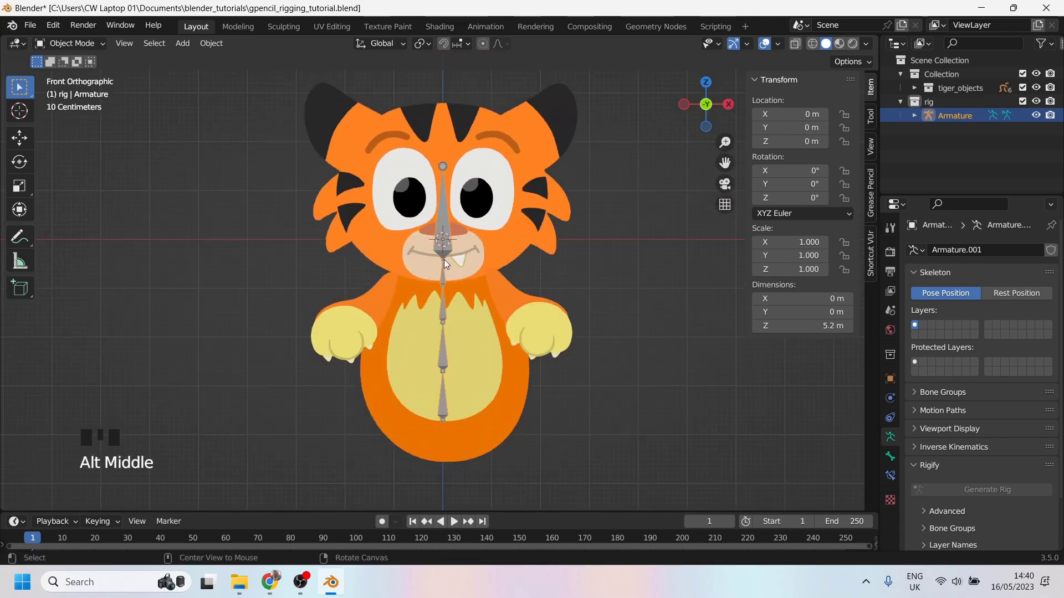
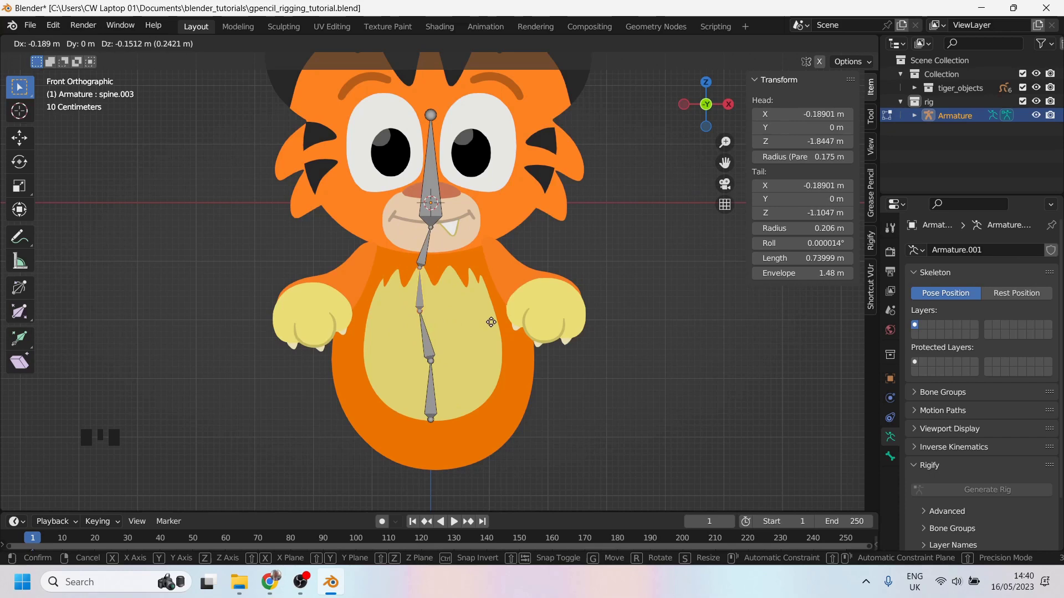
scroll(down, 3)
scroll(up, 3)
key(Tab)
scroll(up, 3)
scroll(down, 3)
scroll(up, 3)
scroll(down, 3)
middle_click(451, 299)
scroll(up, 3)
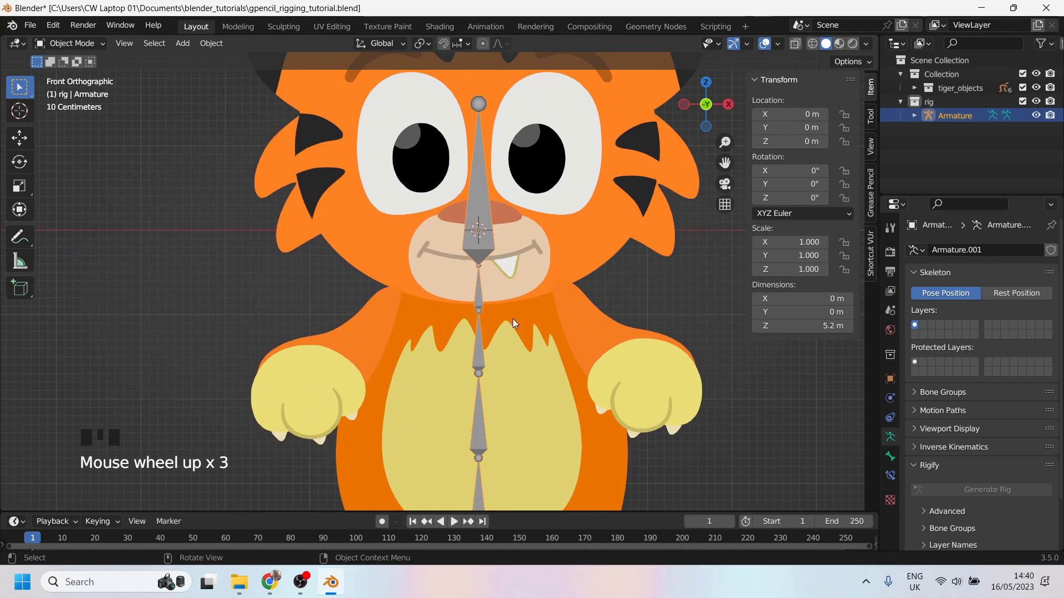
scroll(down, 3)
scroll(up, 3)
drag(479, 323, 501, 334)
scroll(down, 3)
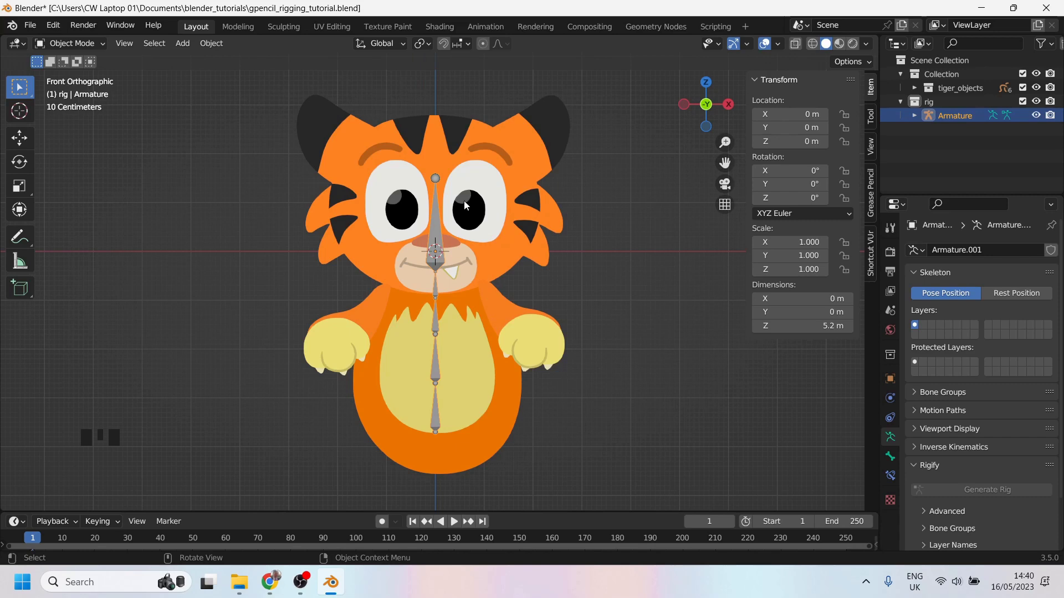
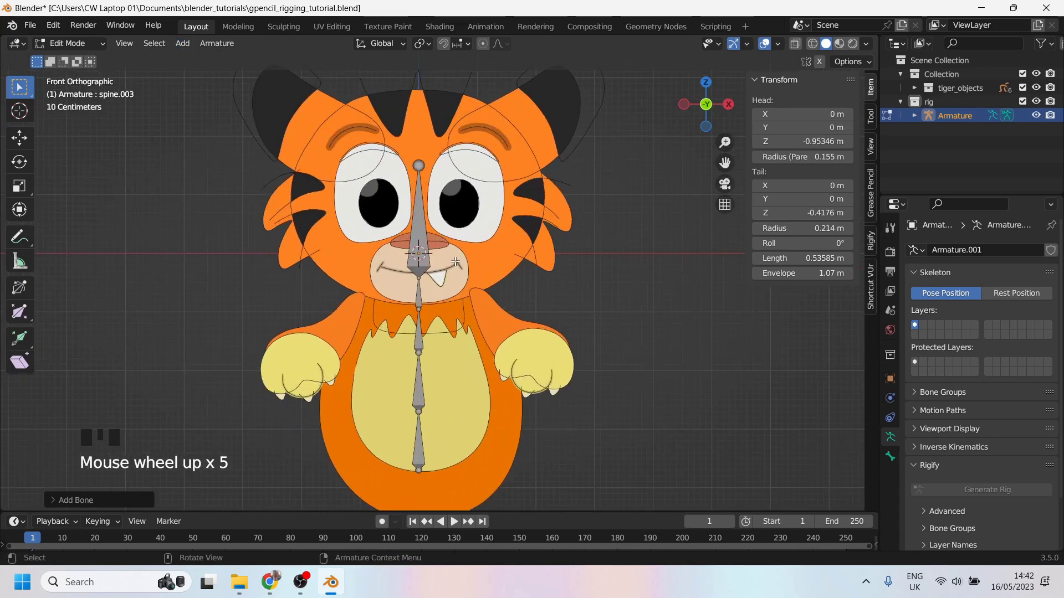
Place the cursor in the right-hand ear and add a new bone running from its base to its tip.
key(g)
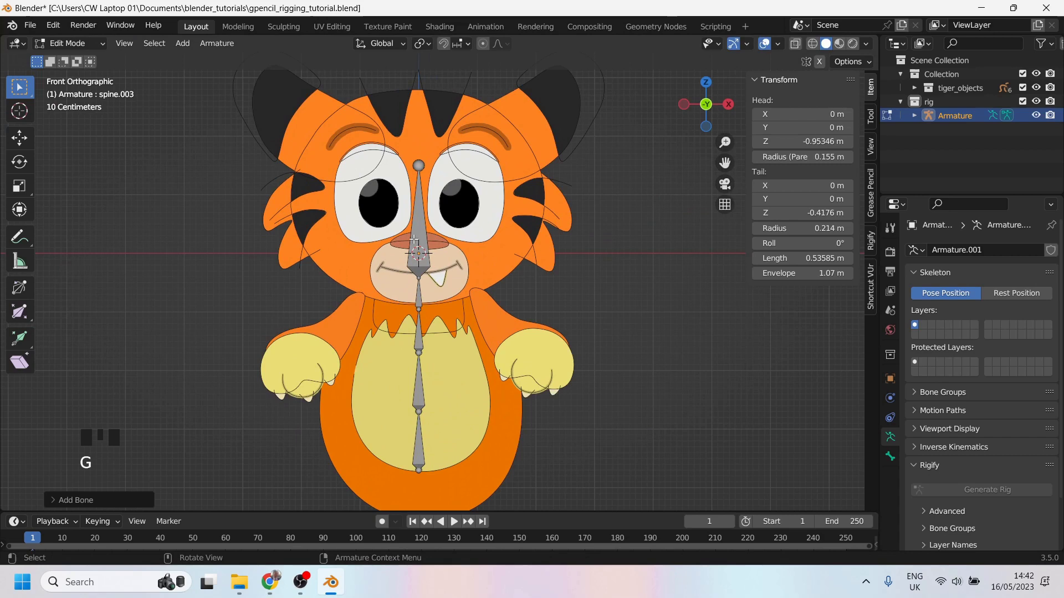
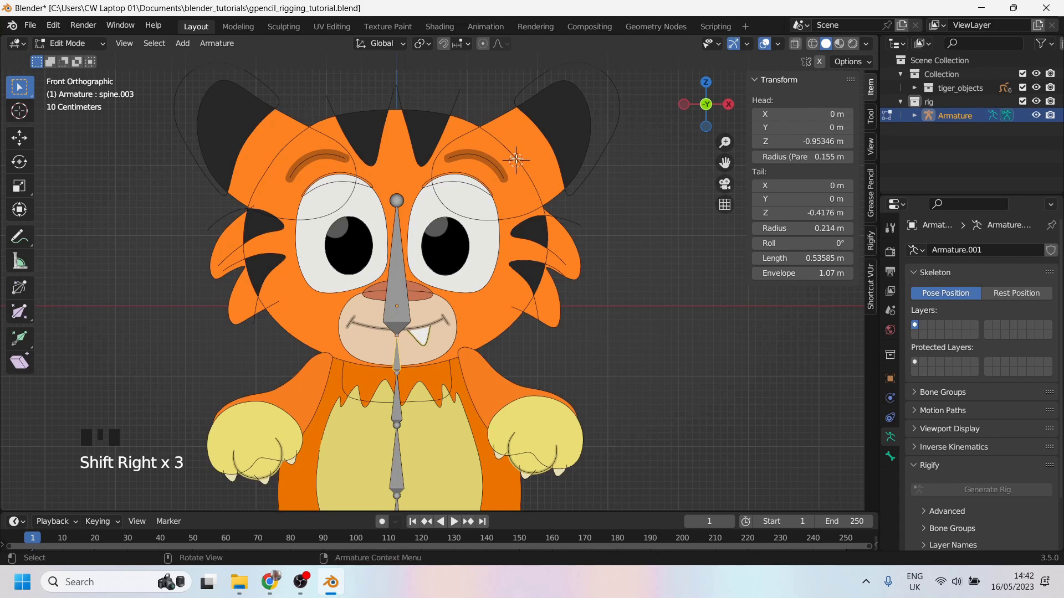
key(shift+a)
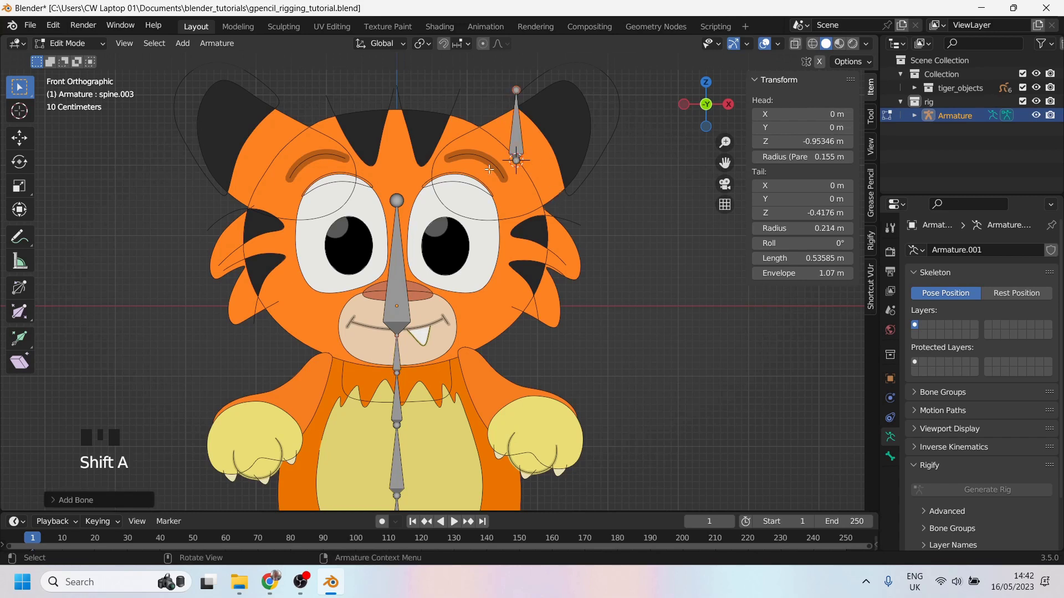
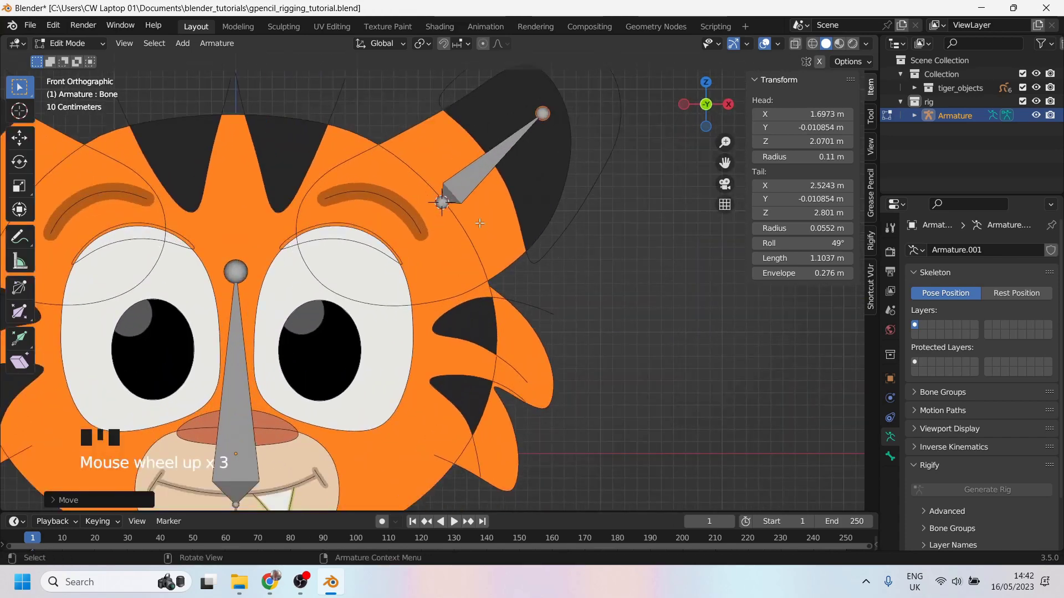
scroll(down, 3)
scroll(up, 3)
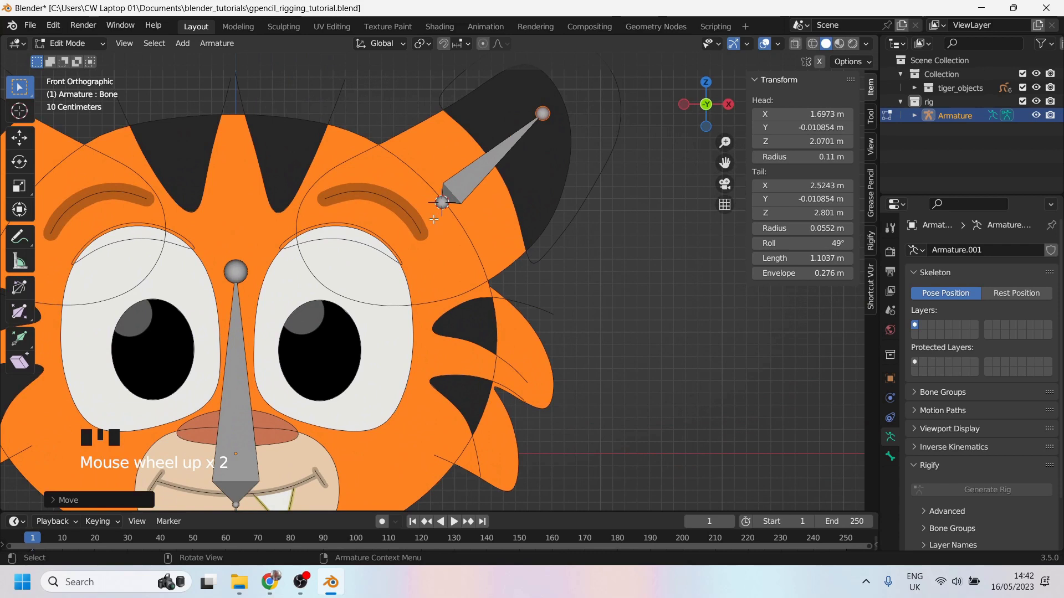
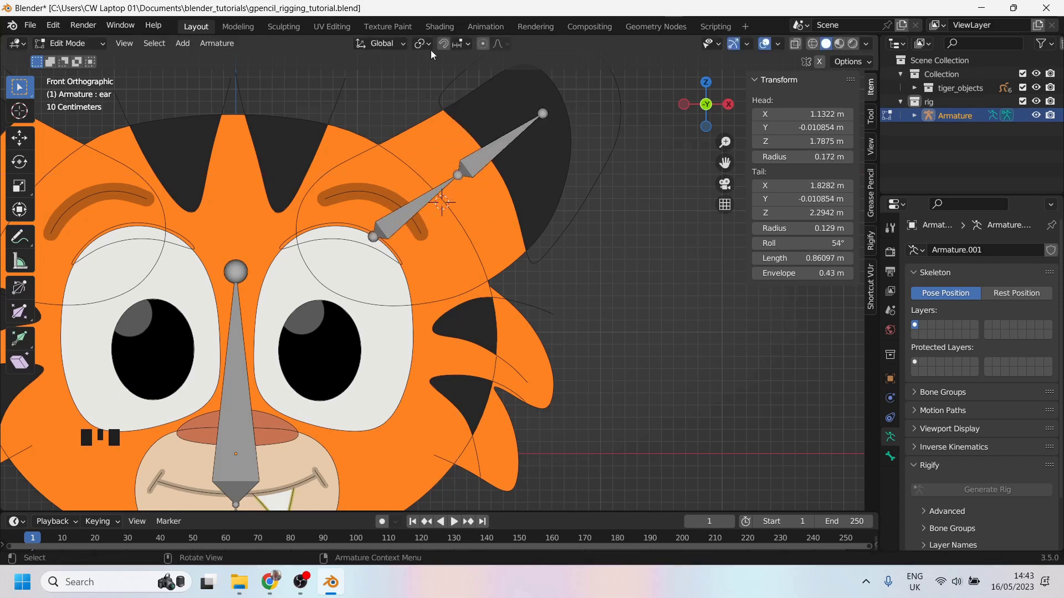
Use Normal orientation and slide the middle joint of the two ear bones along the ear.
drag(387, 246, 387, 246)
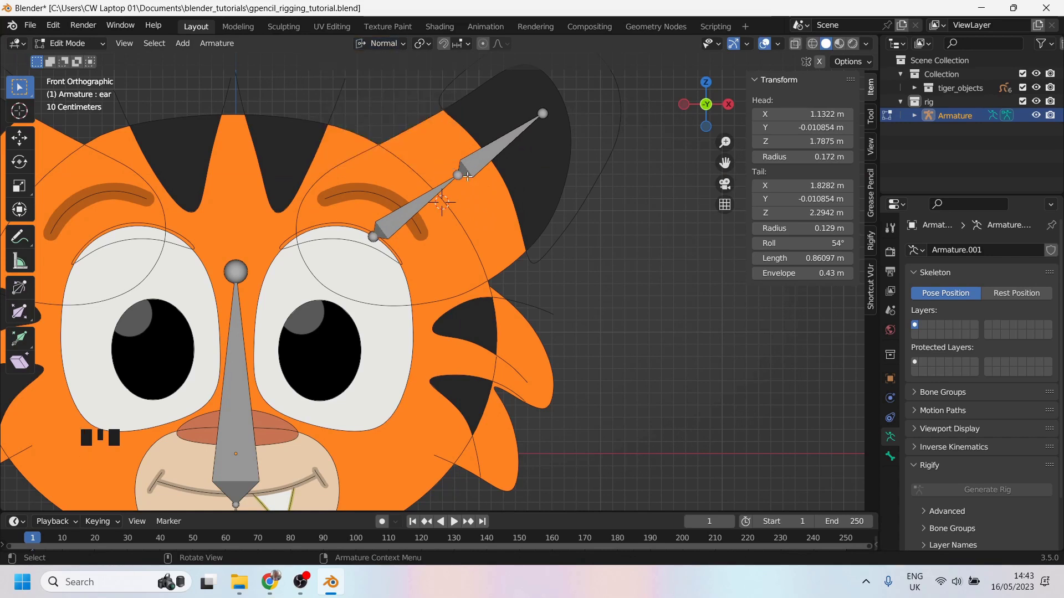
click(387, 246)
click(386, 246)
click(387, 246)
click(387, 246)
click(387, 246)
click(386, 246)
click(387, 246)
key(g)
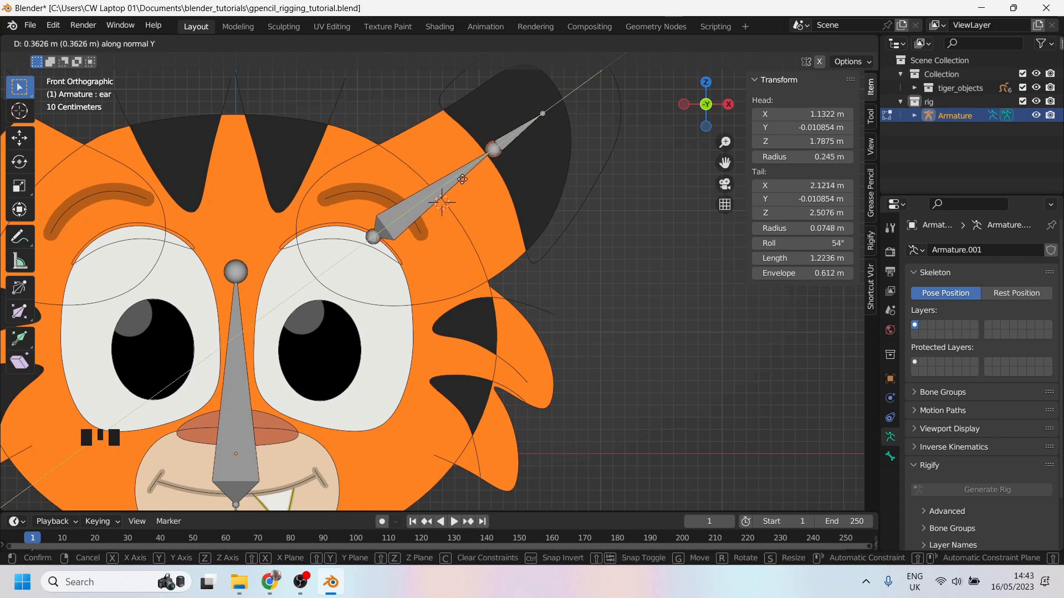
click(387, 246)
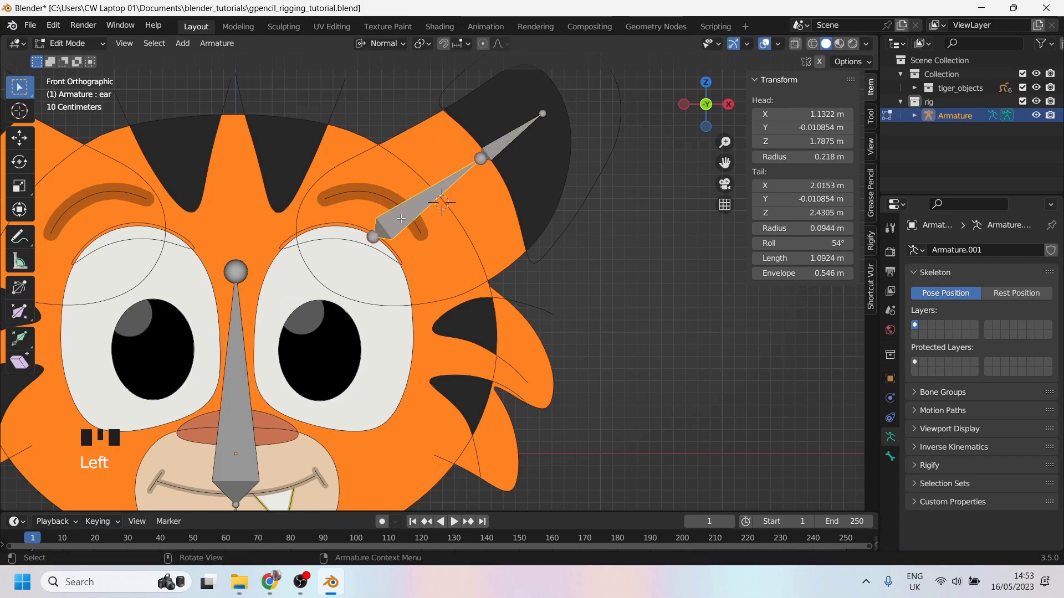
Rename the lower and upper ear bones to ear.l and ear.l.001.
key(F2)
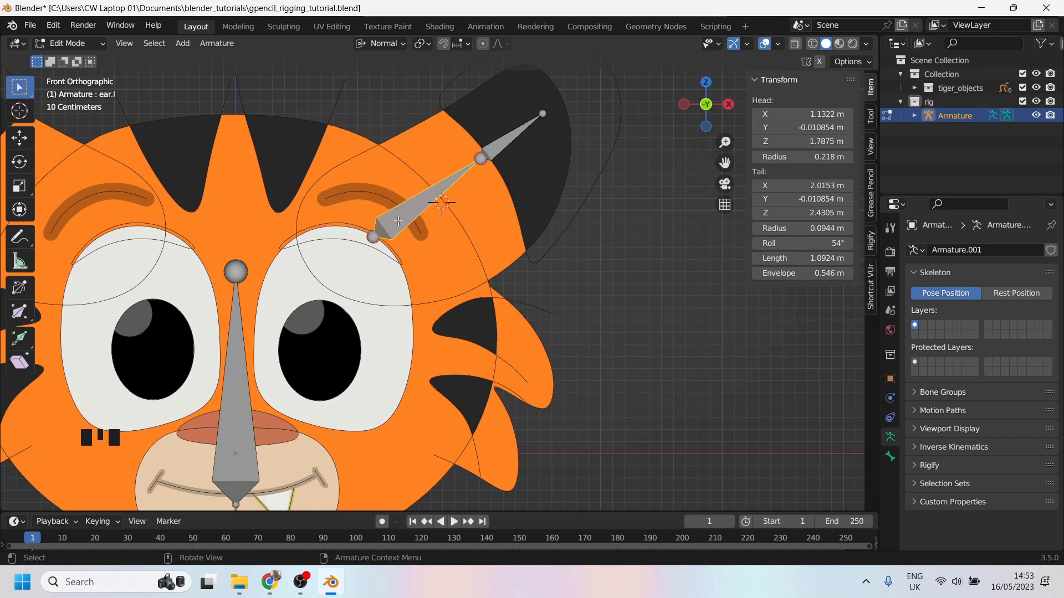
click(387, 247)
key(F2)
key(BackSpace)
key(BackSpace)
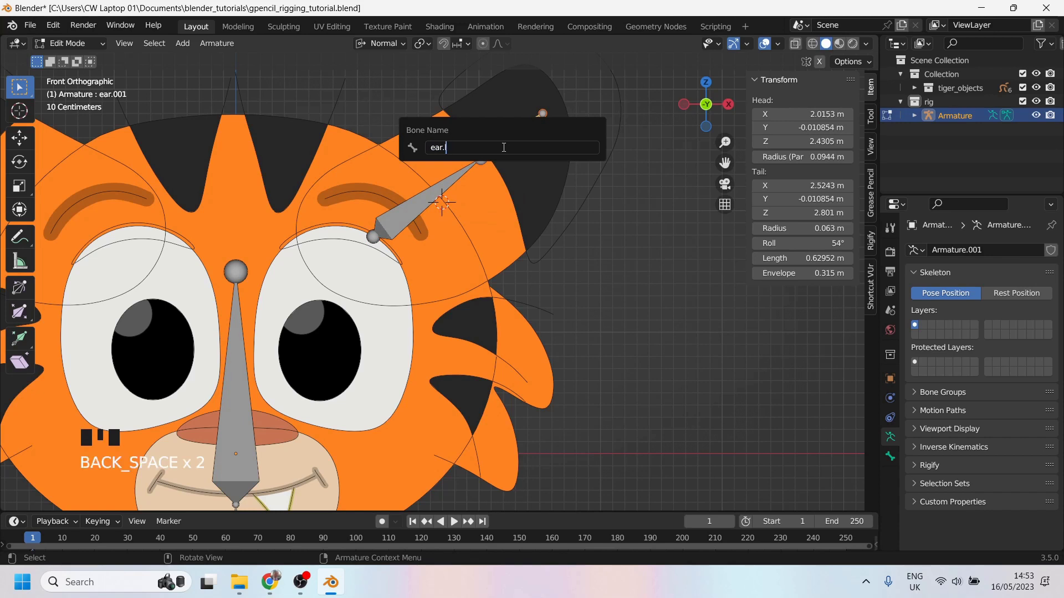
key(0)
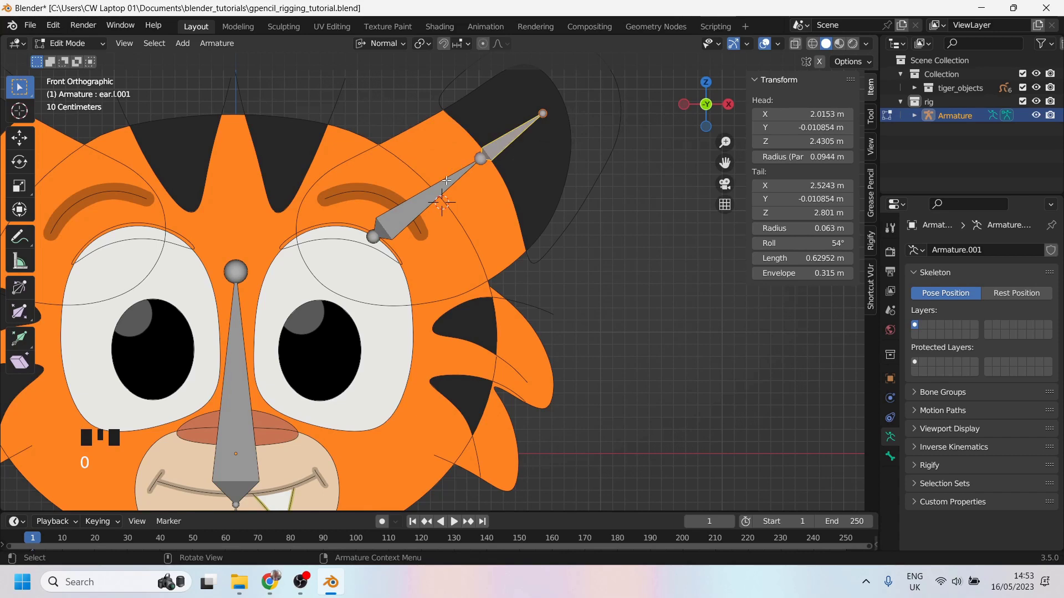
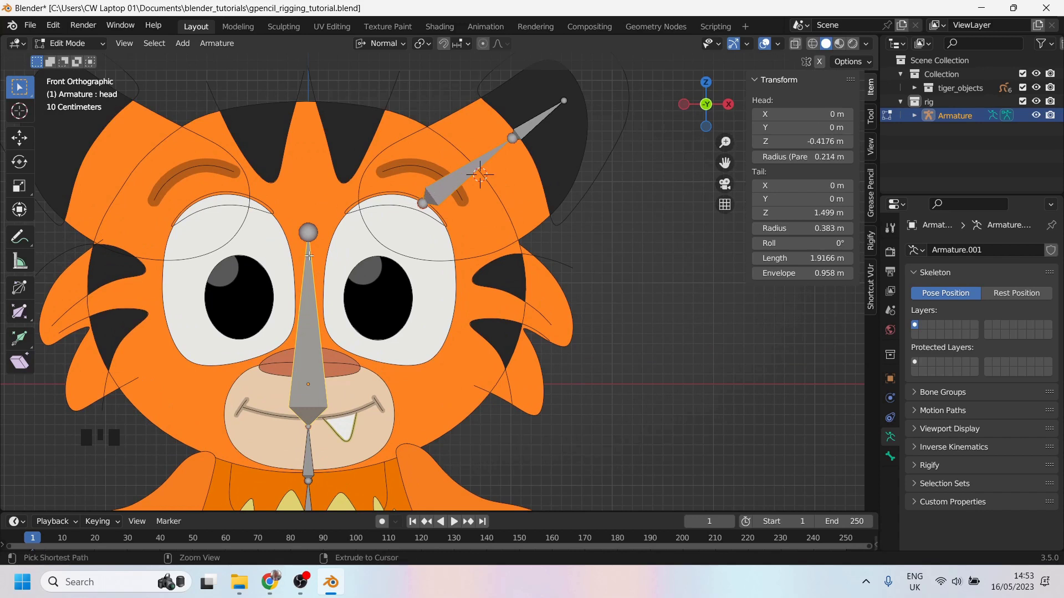
Parent the ear bones to the head with Keep Offset, undoing a first Connected attempt that moved the ear.
key(ctrl+p)
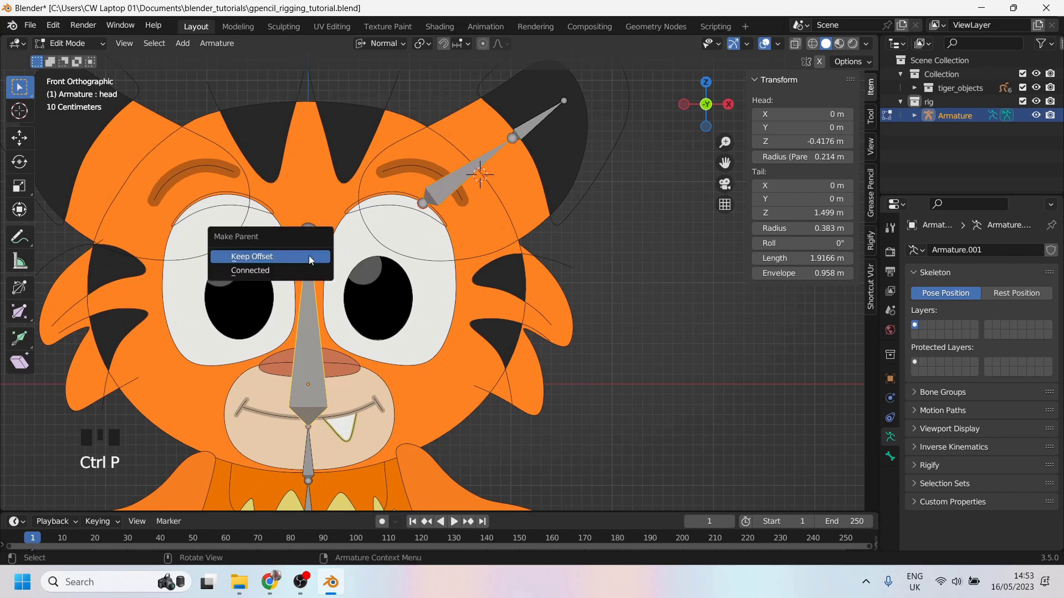
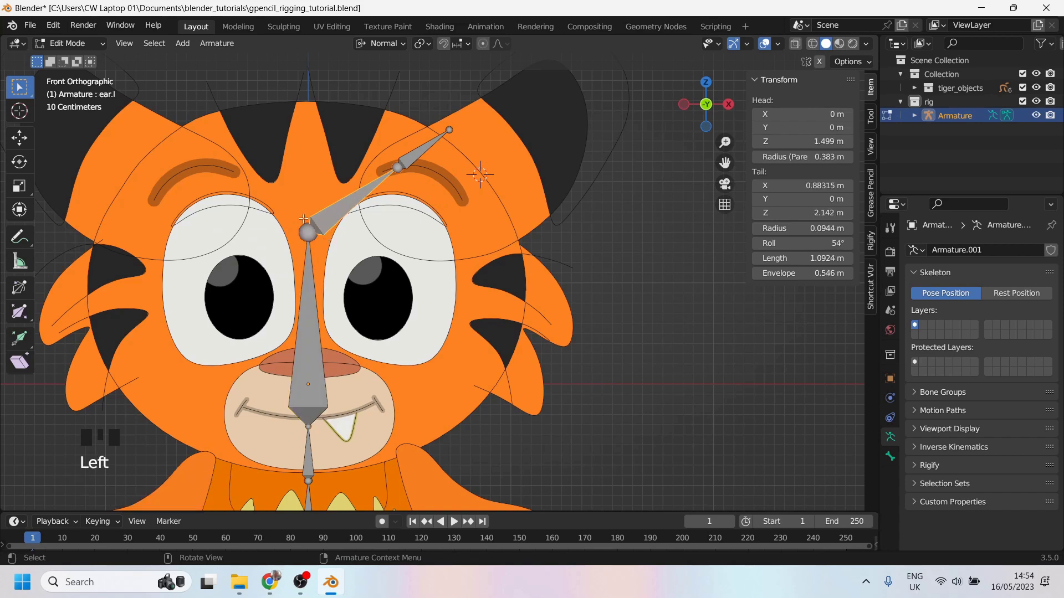
key(g)
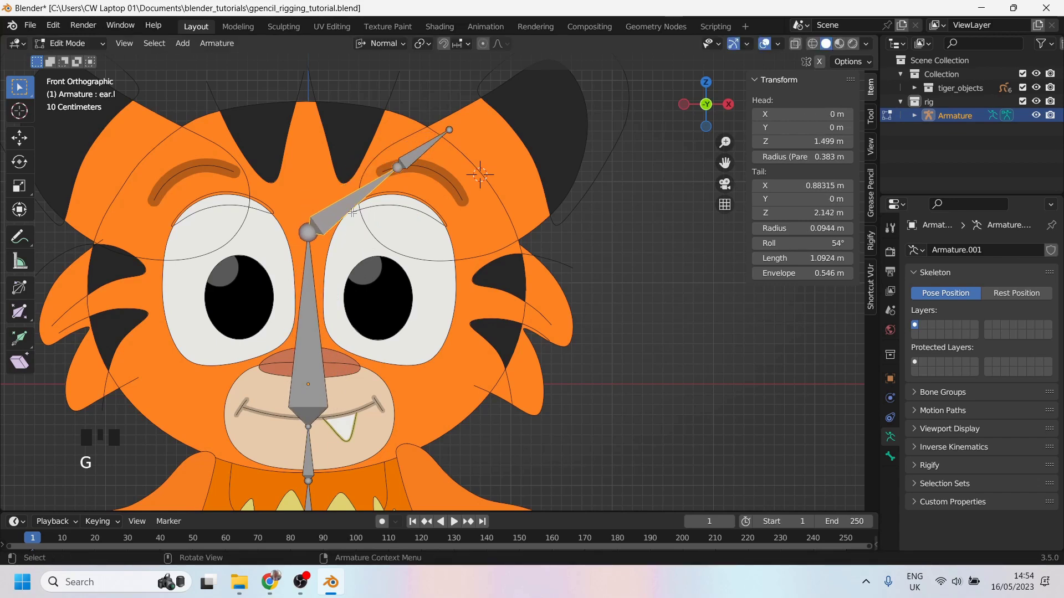
key(ctrl+z)
key(ctrl+z)
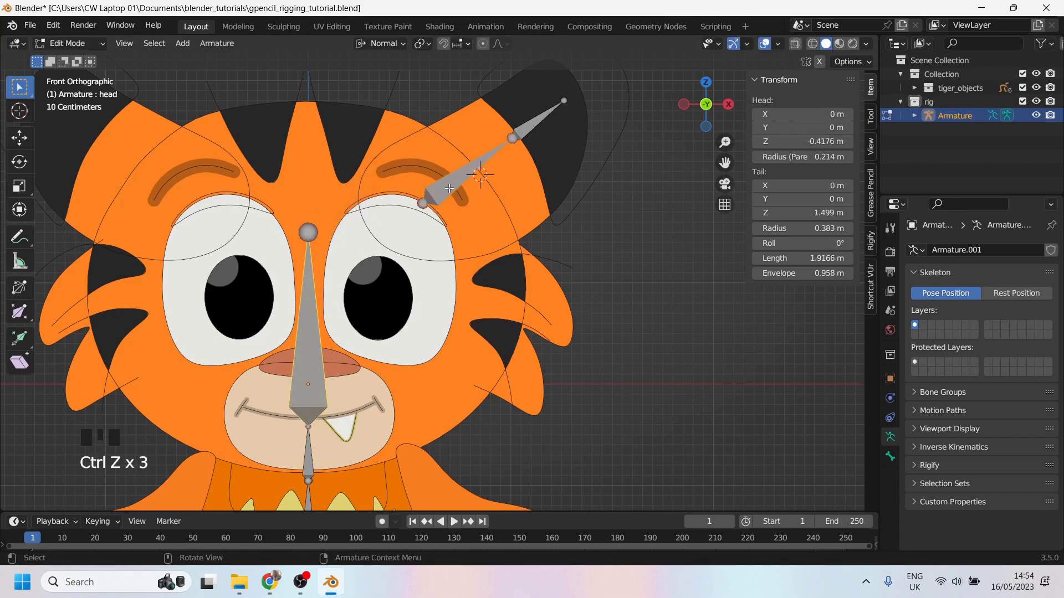
key(ctrl+p)
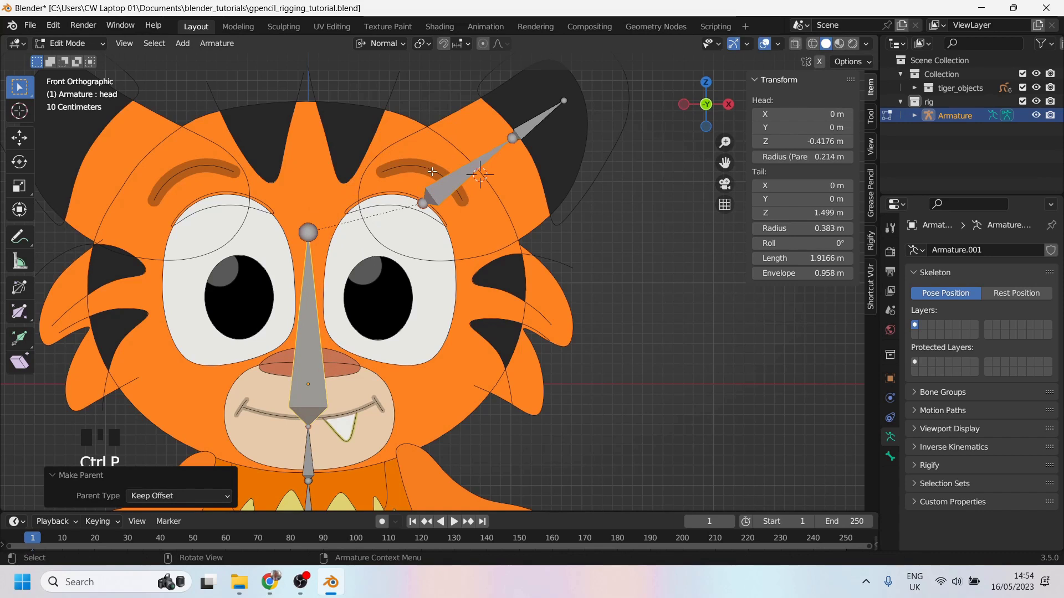
click(438, 214)
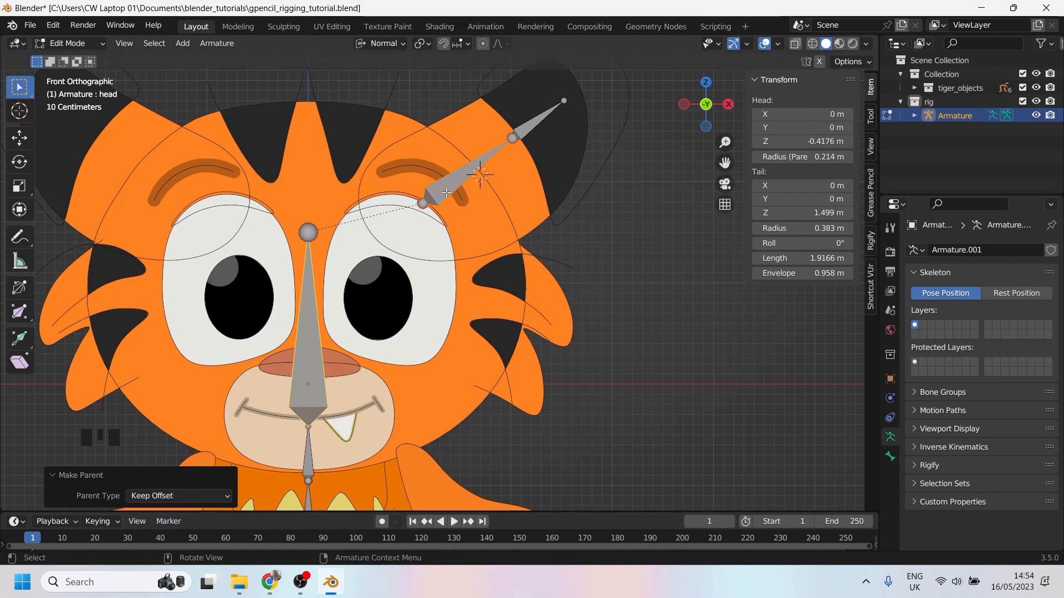
Switch the armature to Pose Mode to test the head rotation.
key(Tab)
key(Tab)
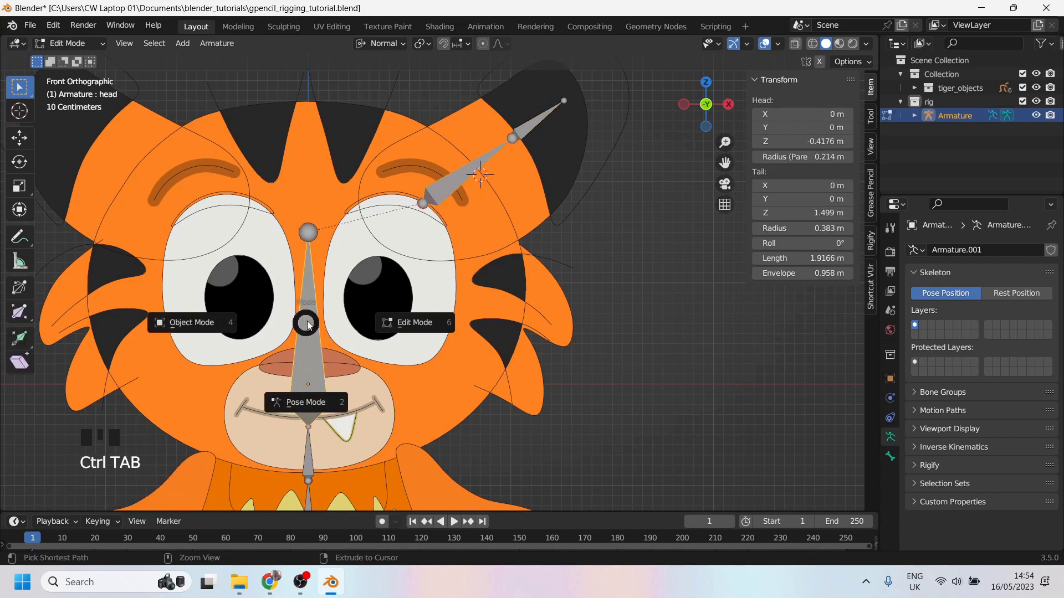
click(437, 214)
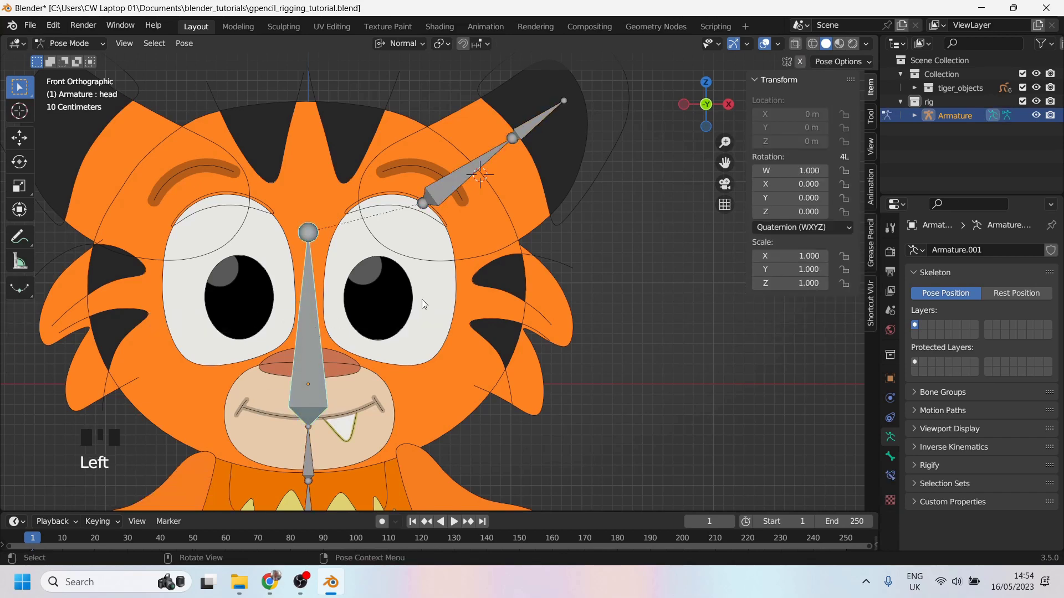
Test-rotate the head bone to confirm the ear follows, then cancel the rotation.
key(r)
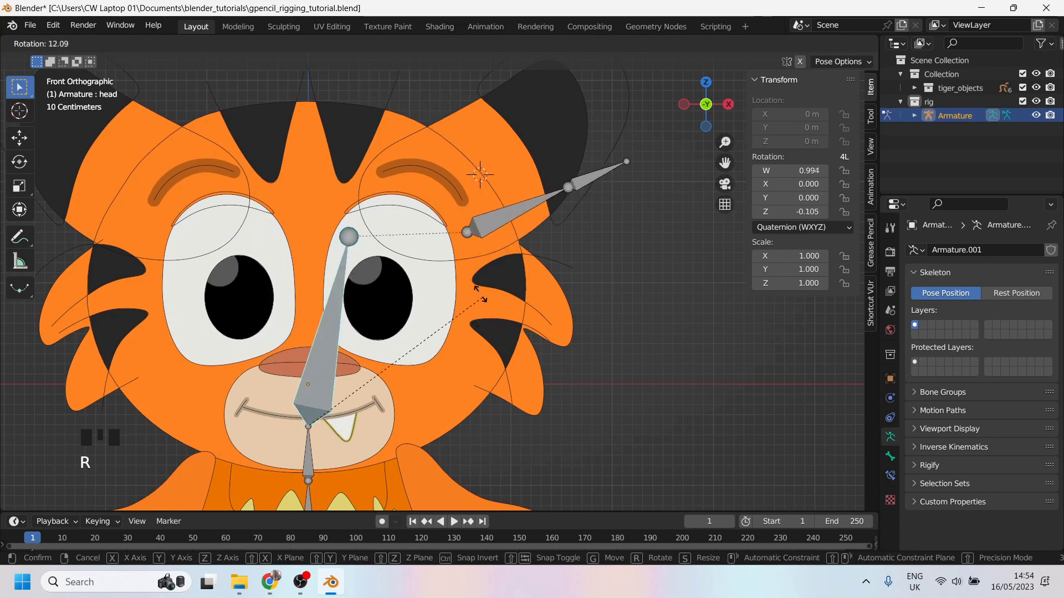
click(918, 118)
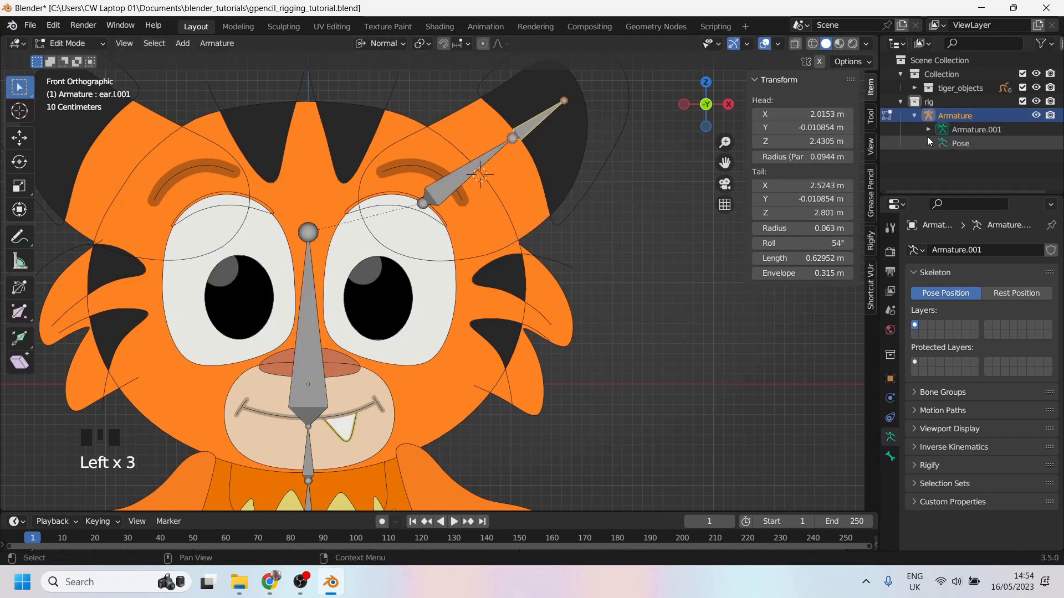
Expand the Armature in the Outliner to verify ear.l and ear.l.001 sit under head, then collapse it.
click(931, 135)
click(941, 146)
click(954, 162)
scroll(down, 3)
drag(437, 214, 814, 171)
scroll(down, 3)
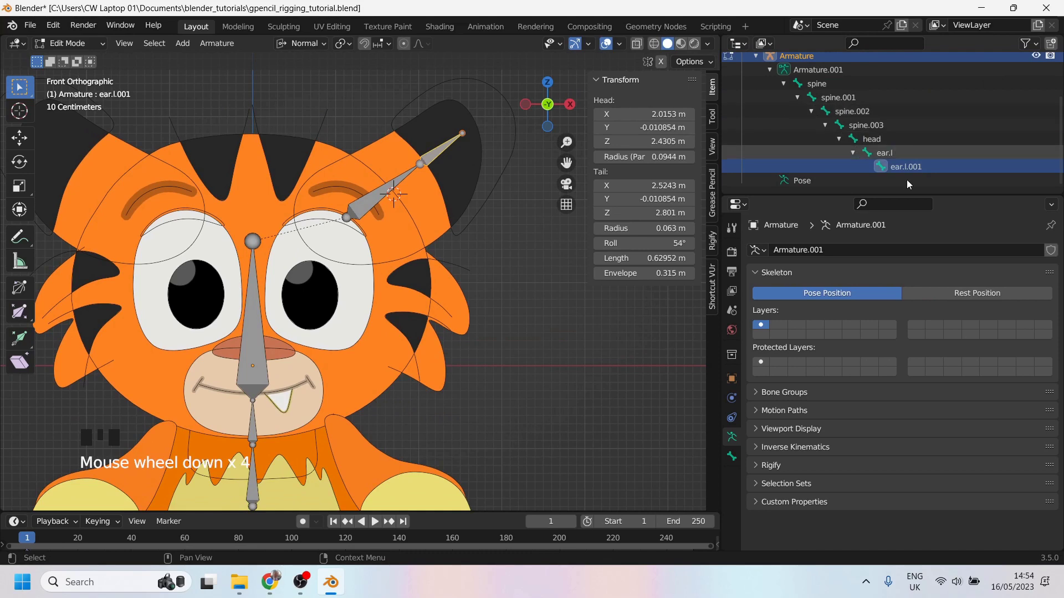
scroll(up, 3)
scroll(down, 3)
scroll(up, 3)
click(359, 226)
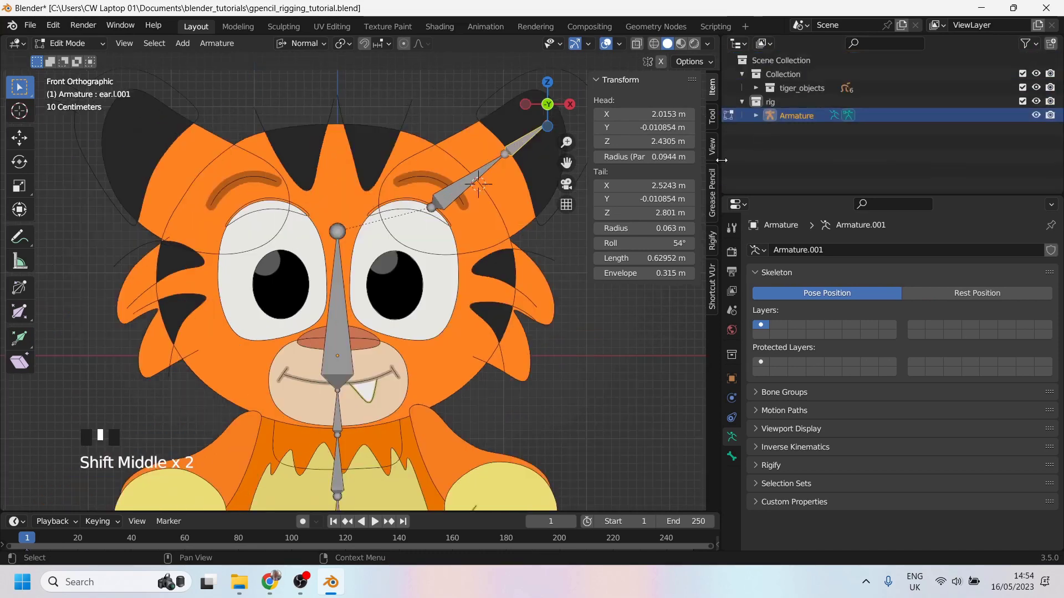
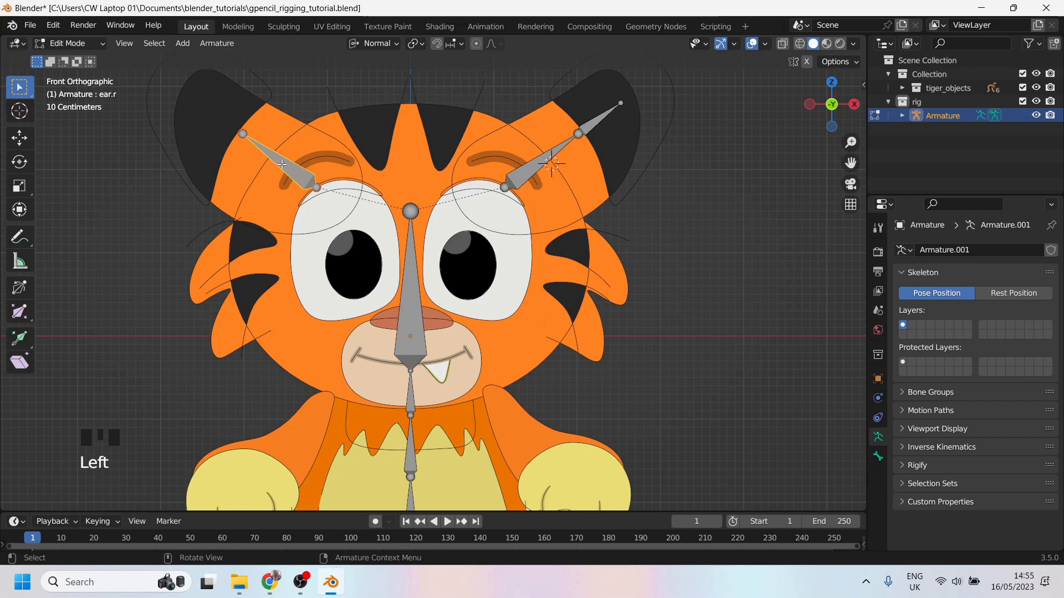
Attempt renaming ear bones, then undo the changes back to the ear.l naming.
key(F2)
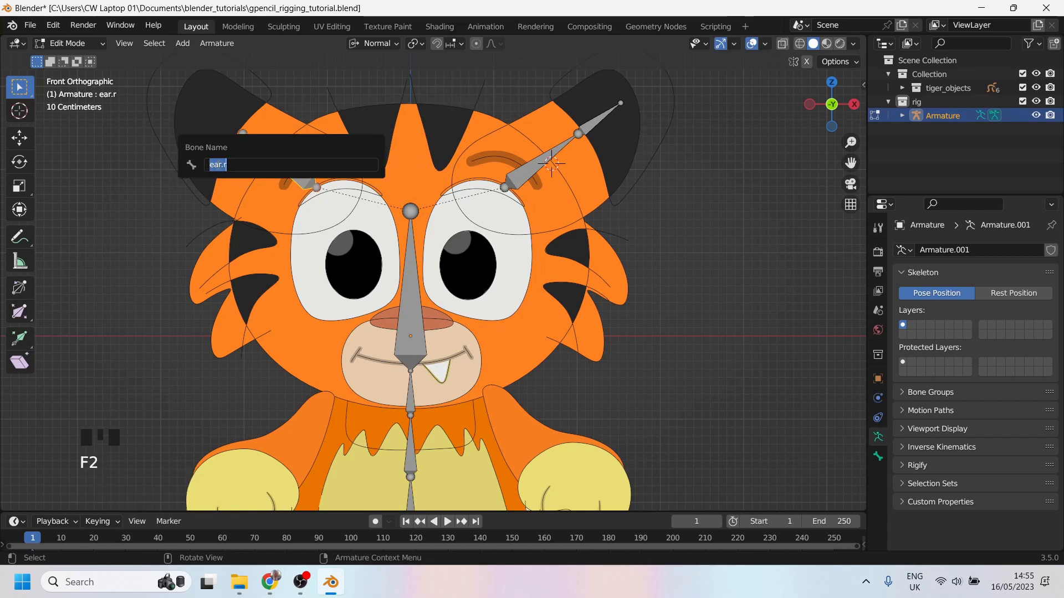
click(518, 196)
key(F2)
key(ctrl+z)
key(ctrl+z)
key(ctrl+z)
key(ctrl+z)
key(ctrl+z)
Select the ear.l bone and Symmetrize it so the other ear gets ear.r and ear.r.001.
click(517, 196)
click(517, 196)
click(518, 197)
drag(538, 169, 517, 197)
click(517, 197)
key(g)
drag(530, 233, 530, 233)
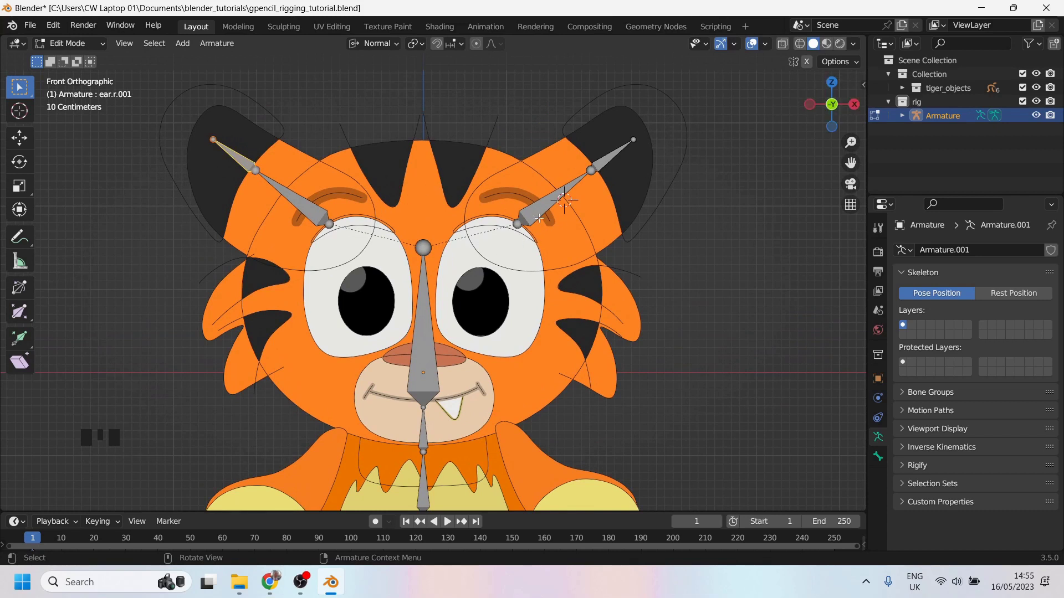
click(530, 234)
drag(540, 217, 497, 215)
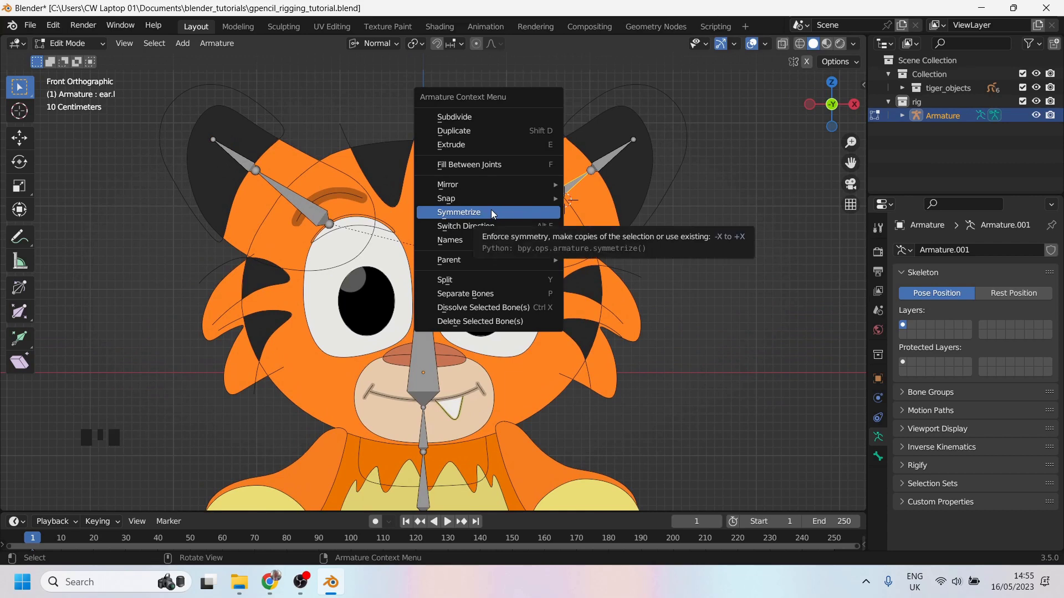
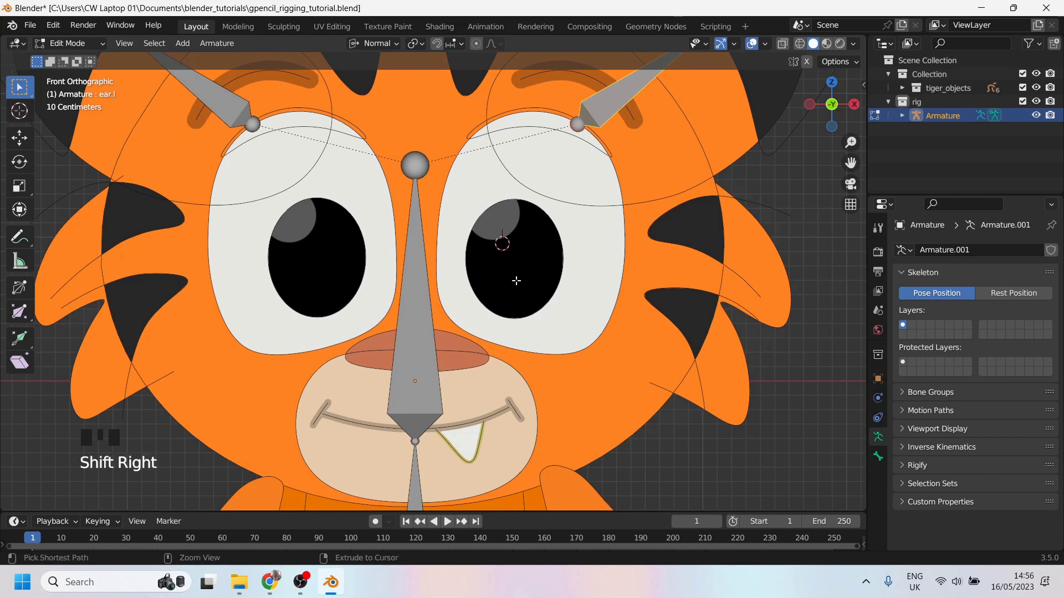
Trial-add an eye bone at the cursor on the right eye, then undo it.
key(shift+a)
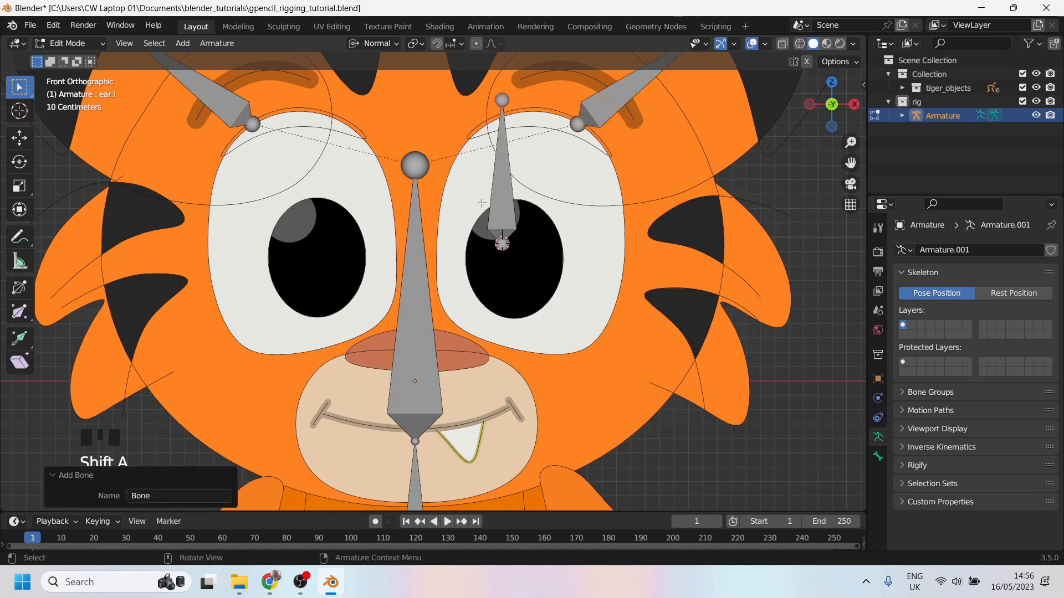
key(ctrl+z)
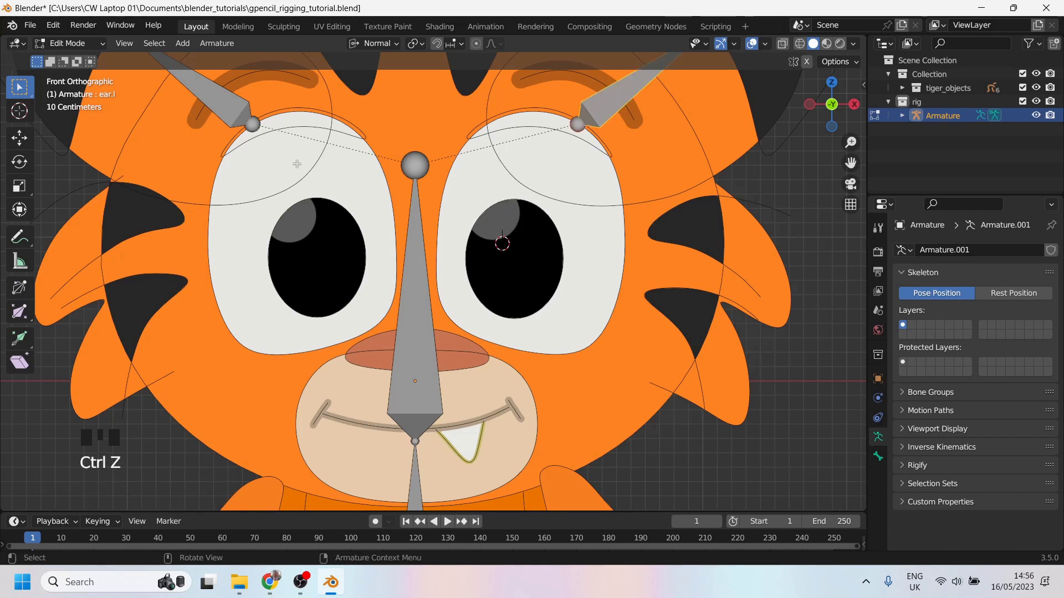
Enter edit mode on the head drawing and select the right eye-white outline.
drag(72, 47, 498, 231)
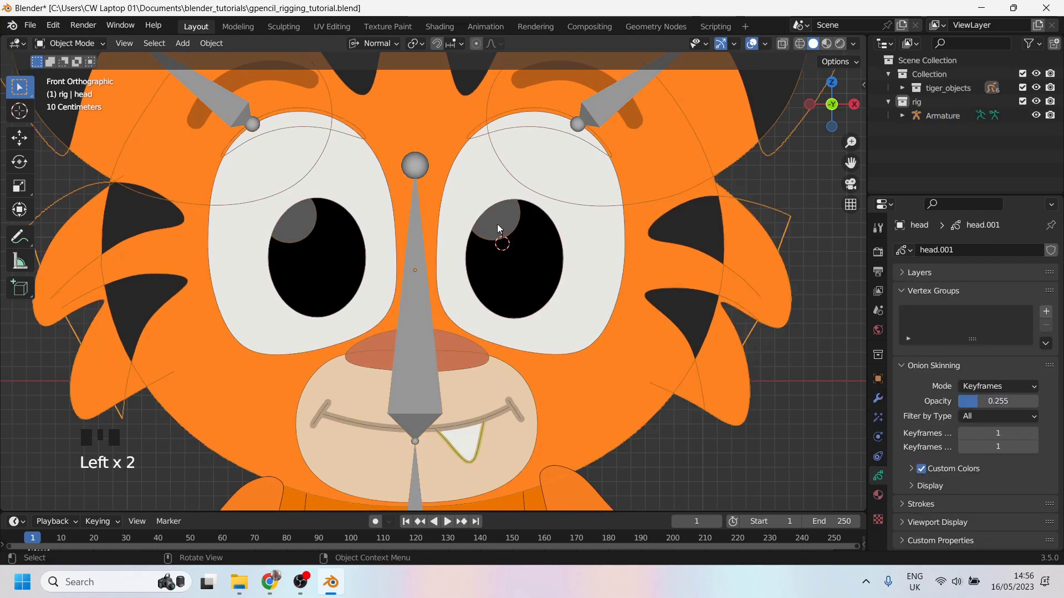
key(Tab)
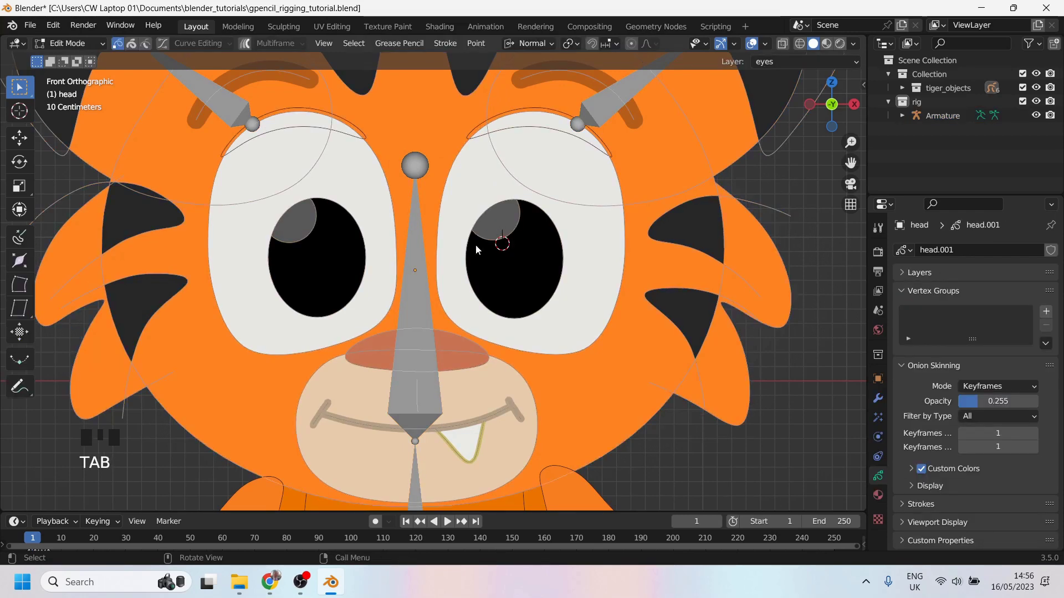
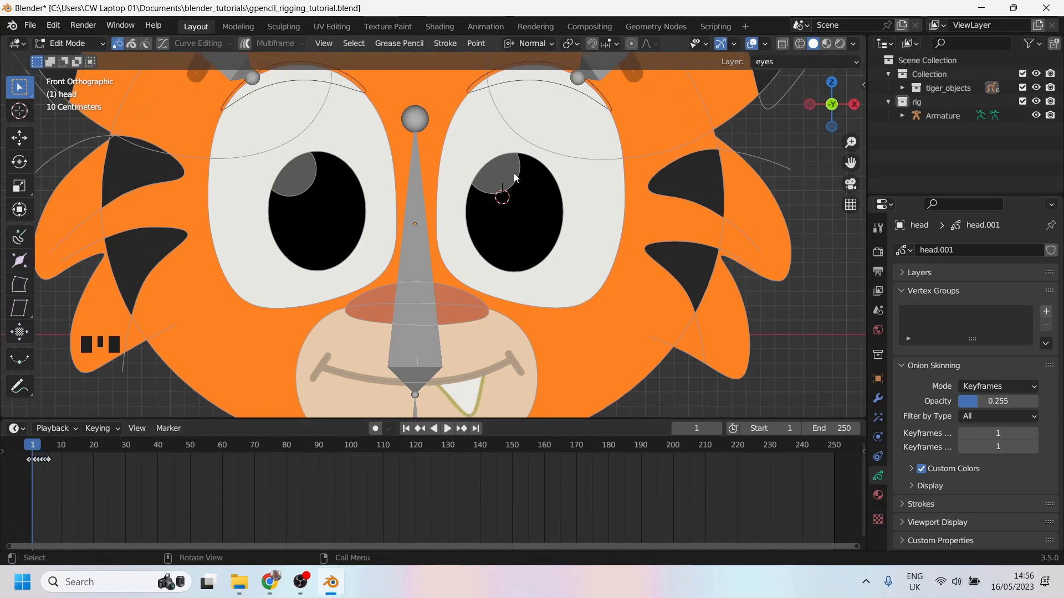
click(491, 192)
click(480, 189)
click(447, 150)
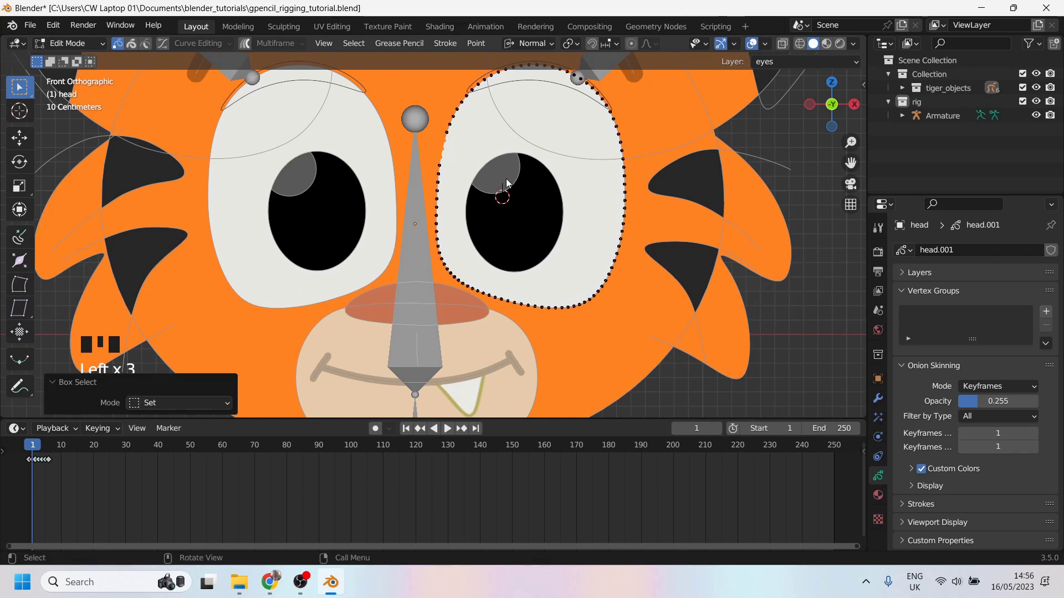
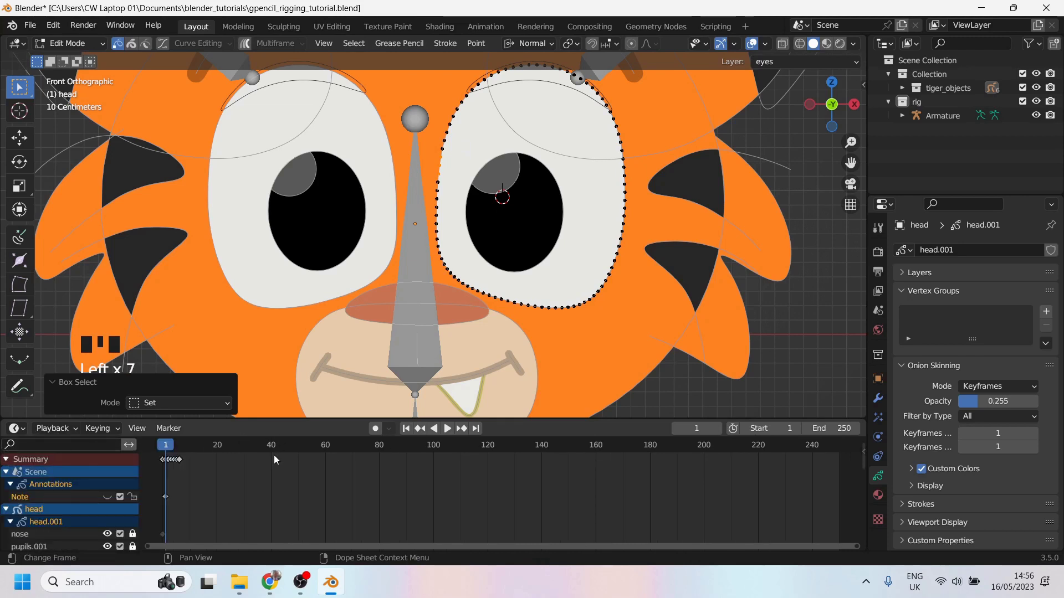
Switch the lower area to the Dope Sheet and enlarge it to show the layer channels.
key(shift+F12)
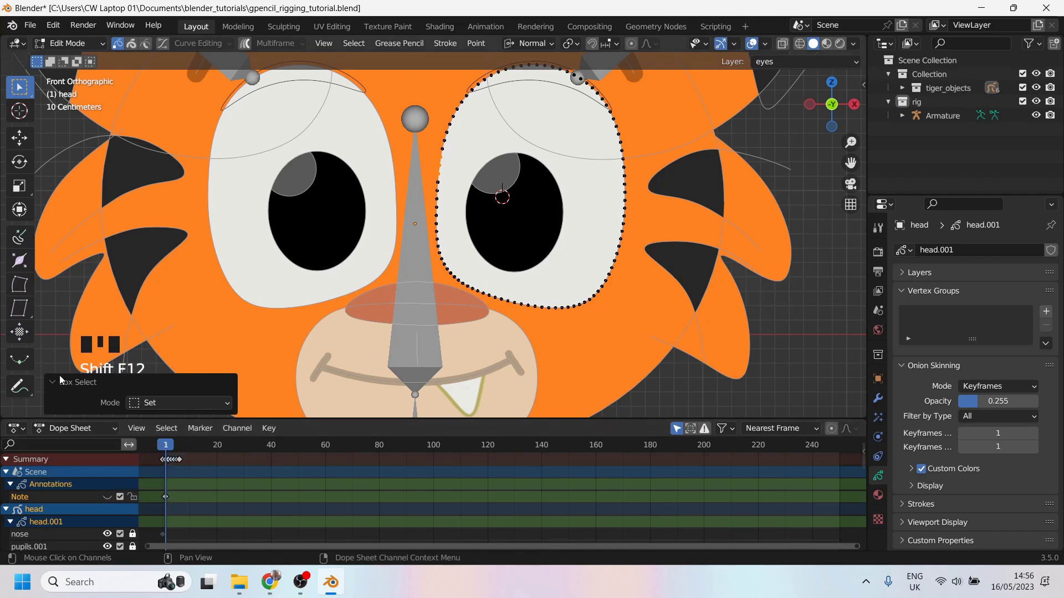
drag(54, 387, 51, 472)
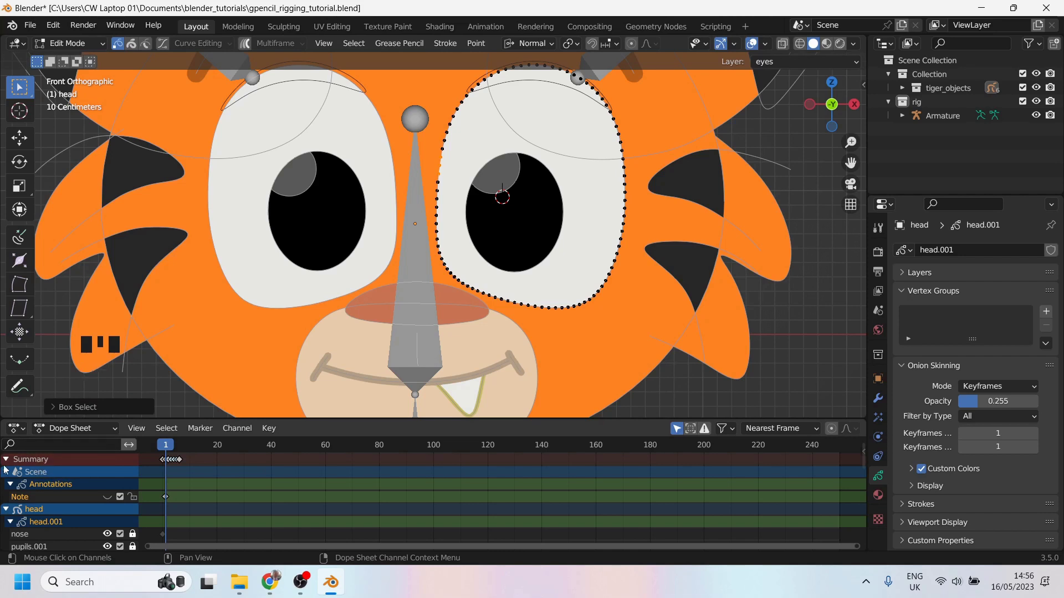
drag(79, 432, 49, 502)
scroll(down, 3)
scroll(down, 3)
Show the head's layer list, hiding onion skinning, and step through patch.001 and mussel.001.
click(47, 478)
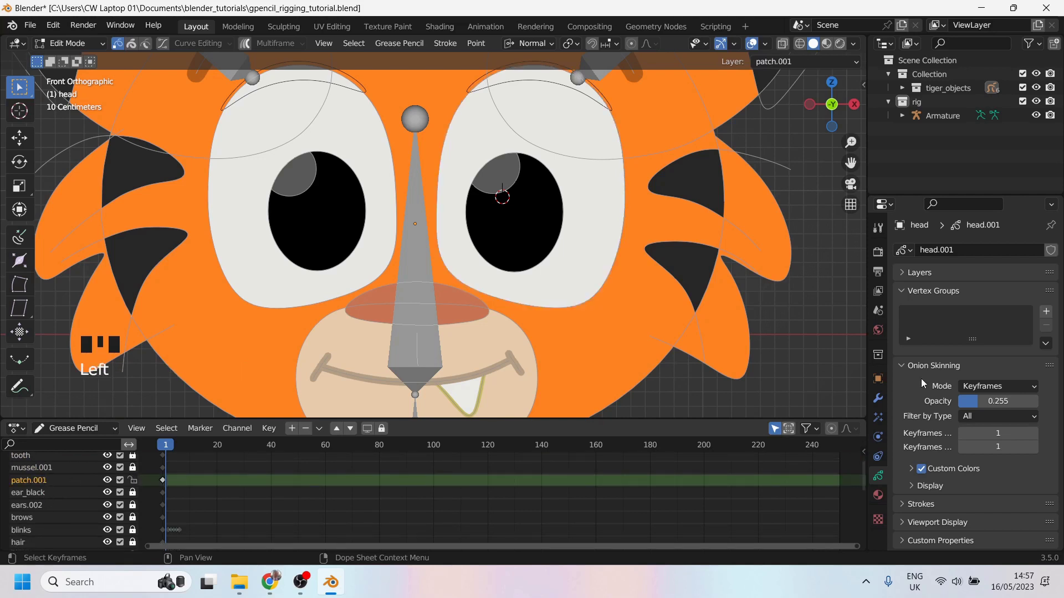
drag(907, 293, 52, 489)
click(41, 514)
click(42, 492)
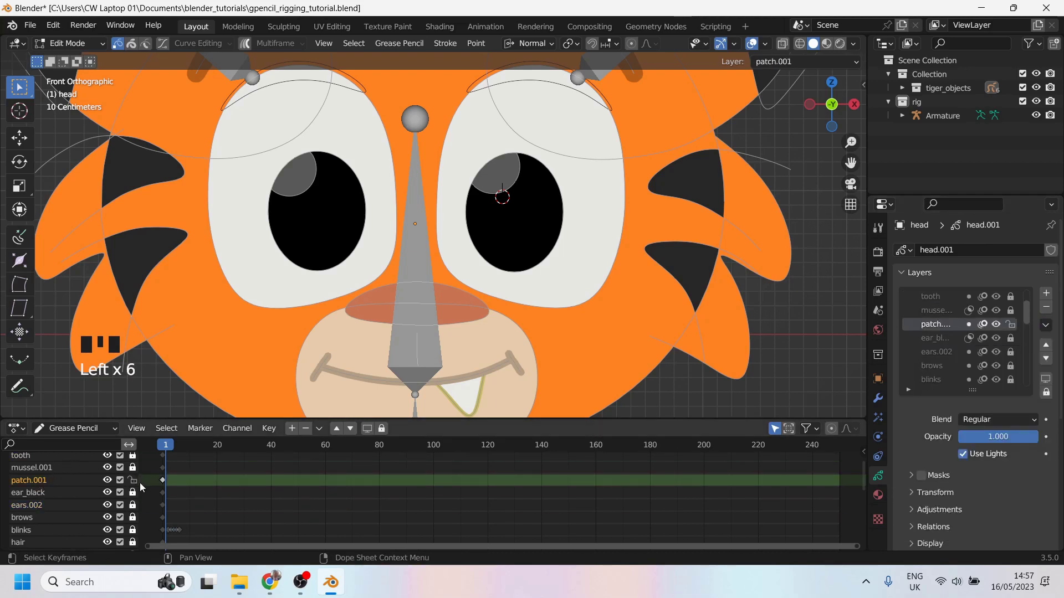
click(51, 472)
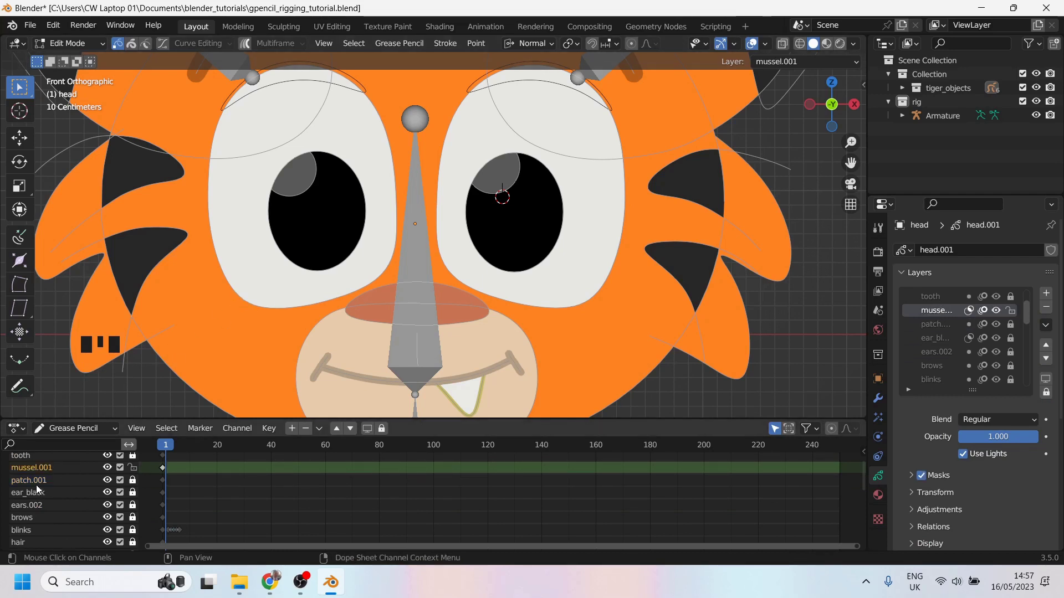
scroll(up, 3)
scroll(down, 3)
Select all pupils points, then merge the spec highlight layer down into pupils.
click(32, 521)
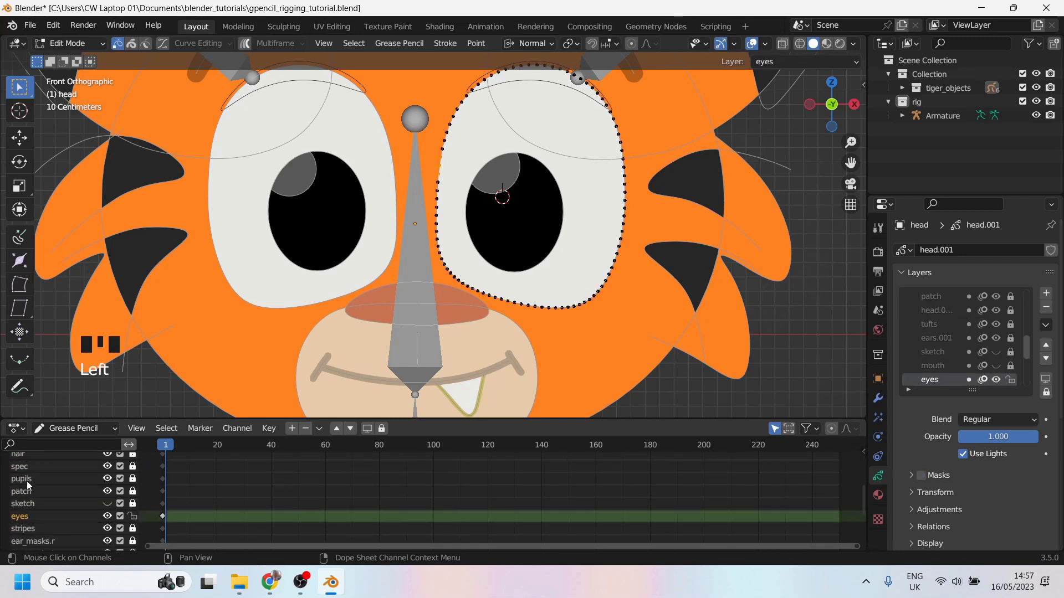
click(33, 484)
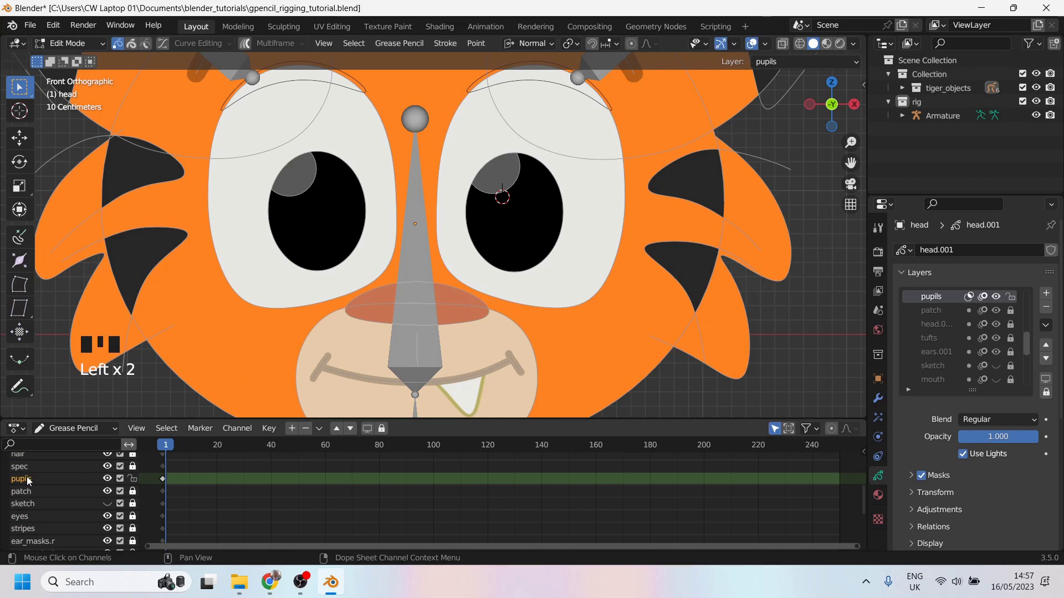
drag(349, 409, 35, 486)
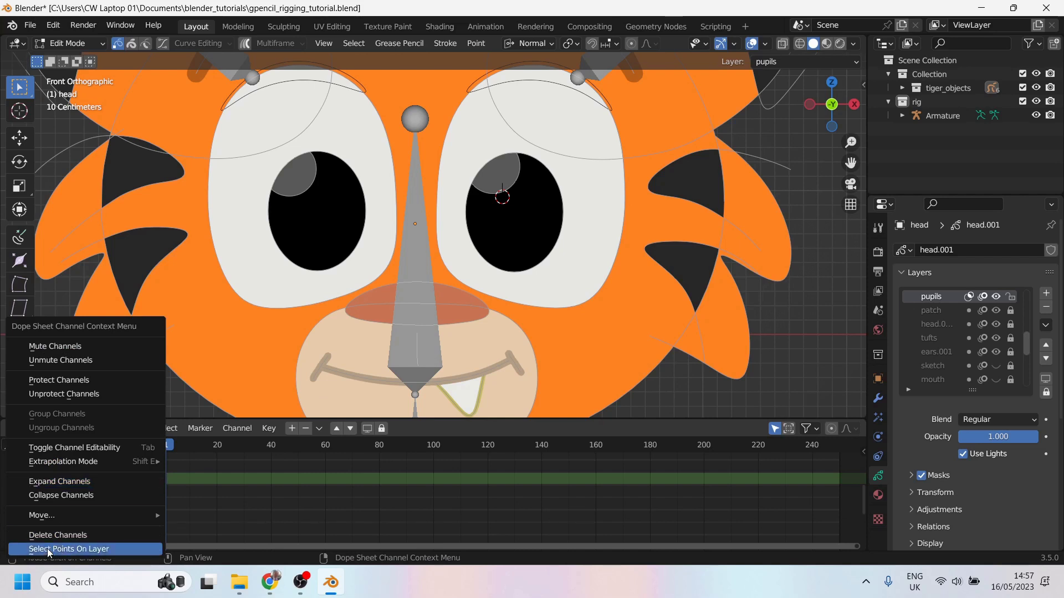
right_click(52, 555)
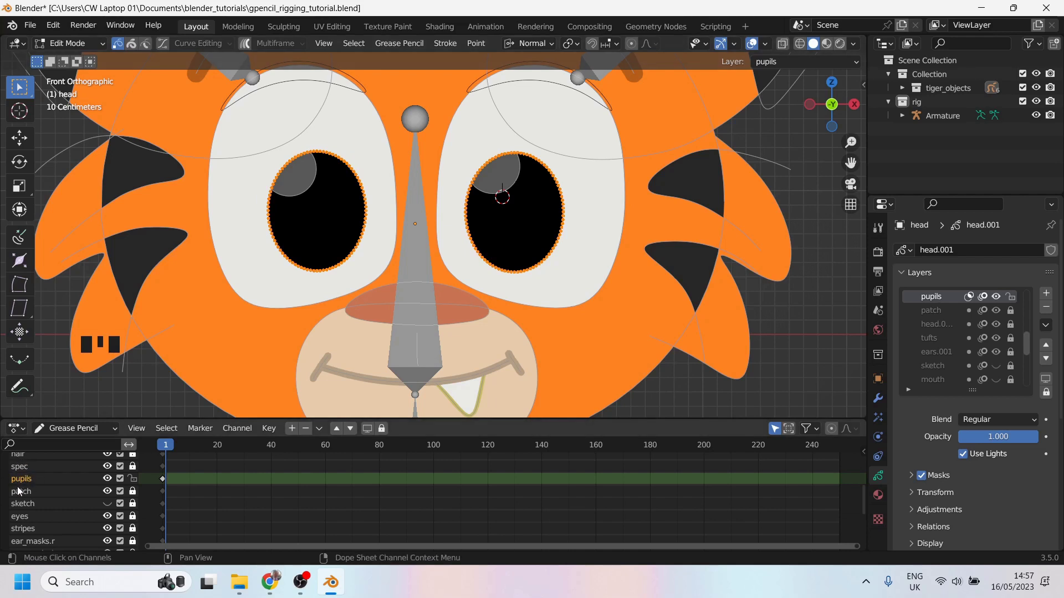
click(32, 468)
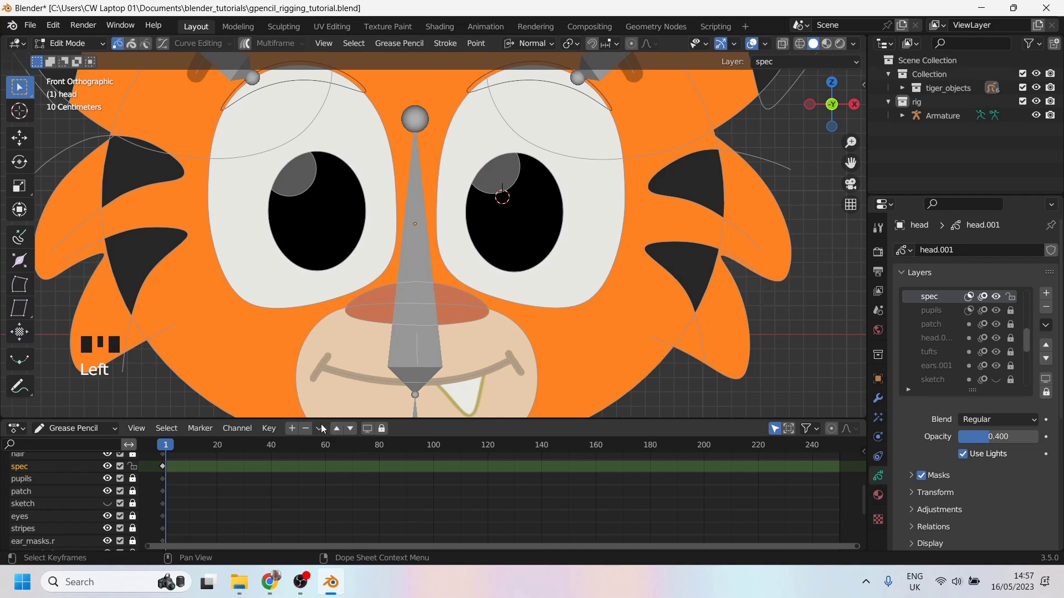
drag(324, 433, 124, 452)
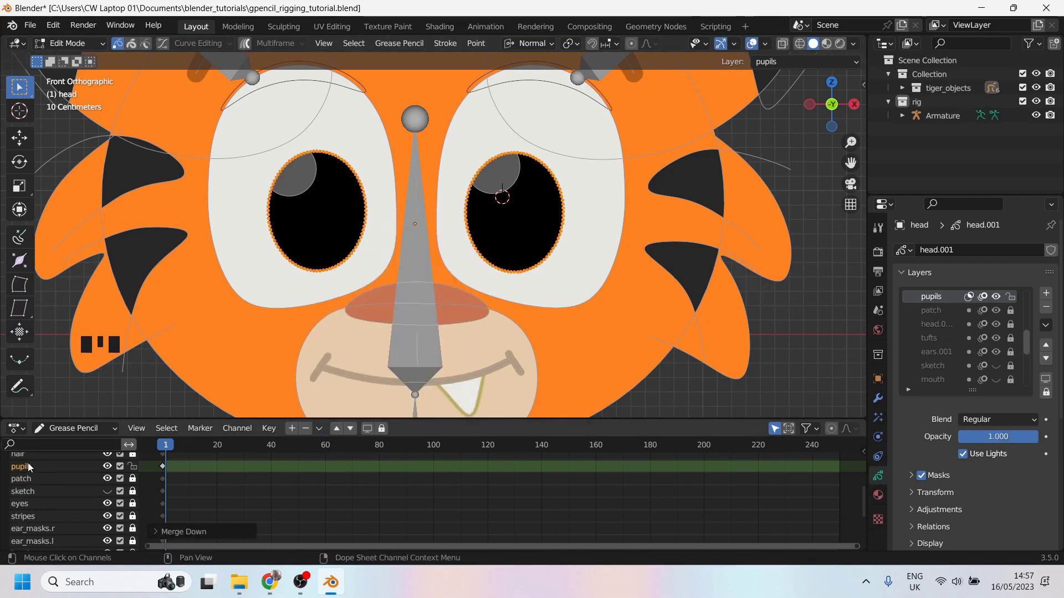
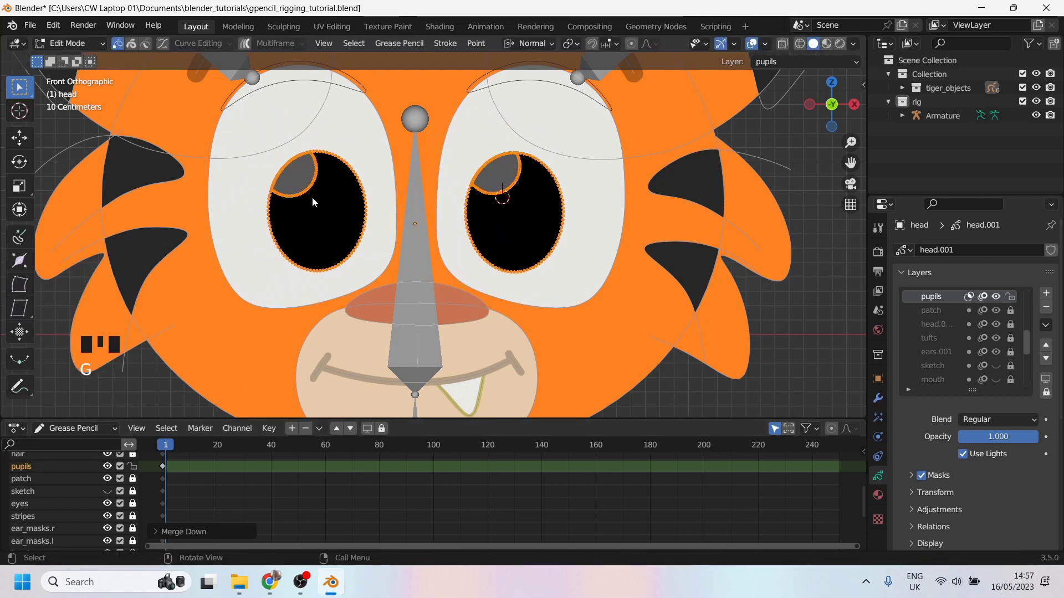
Select just the right pupil stroke with its shine for cursor snapping.
drag(306, 215, 392, 303)
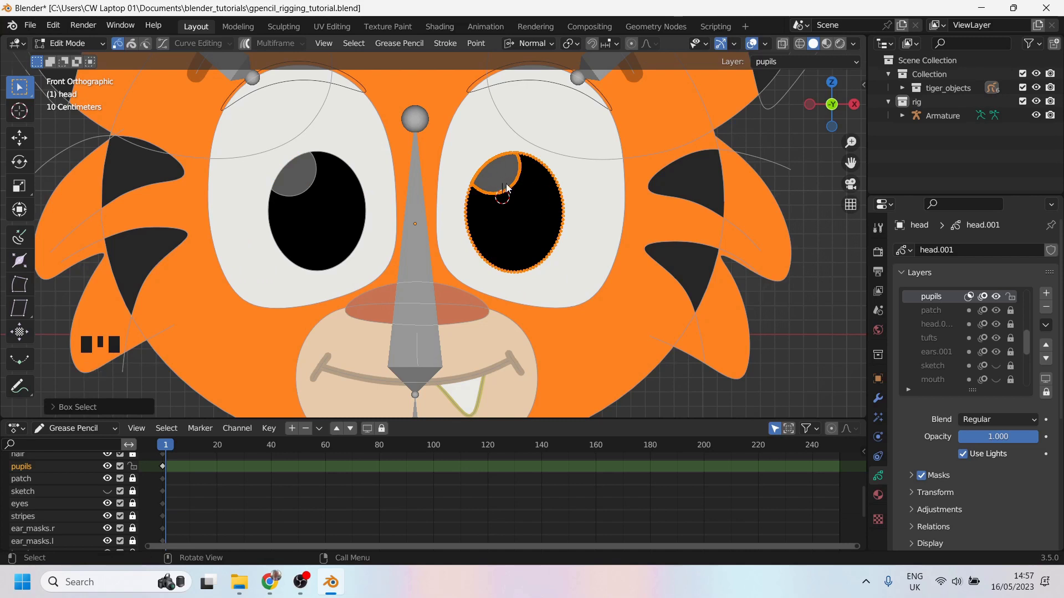
key(shift+s)
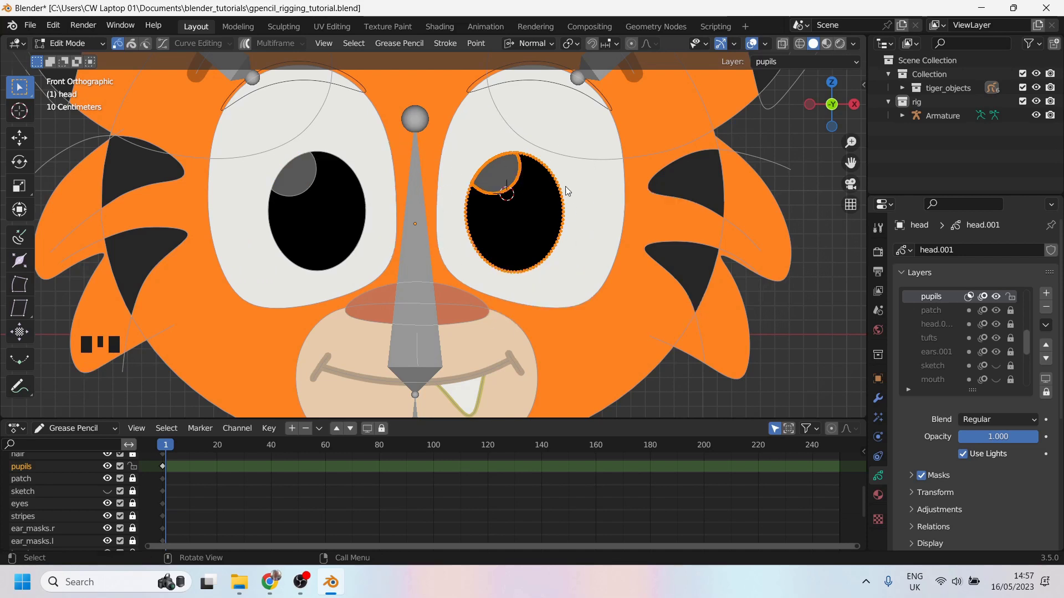
click(563, 184)
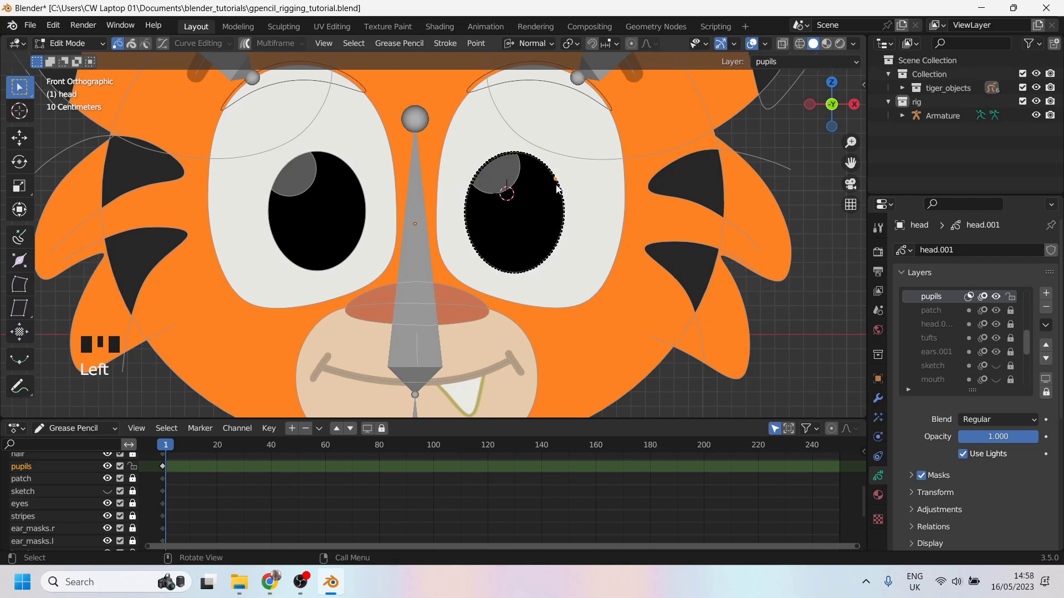
Snap the 3D cursor to the centre of the selected right pupil.
key(shift+s)
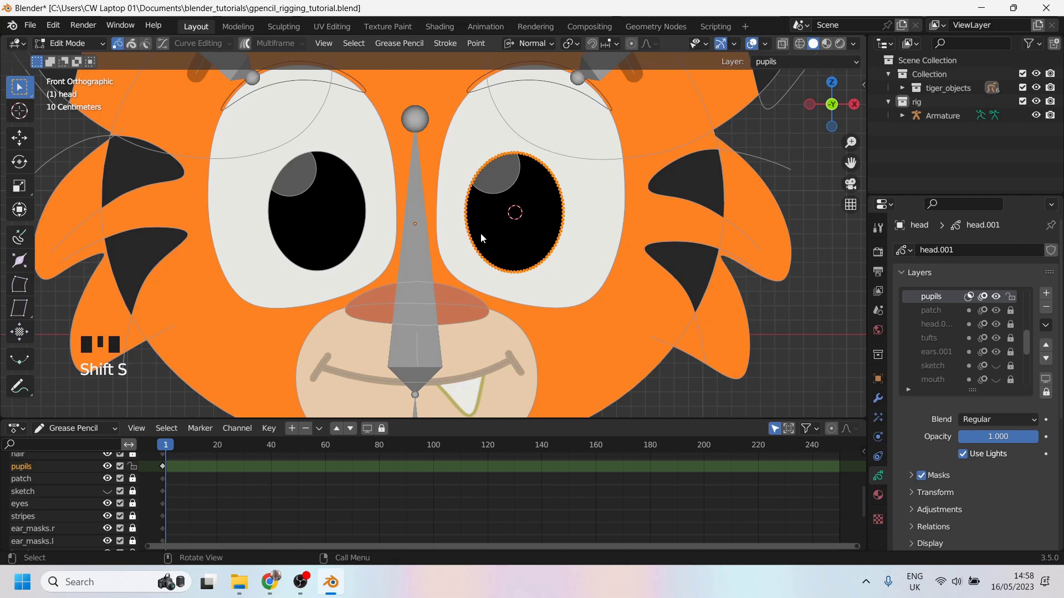
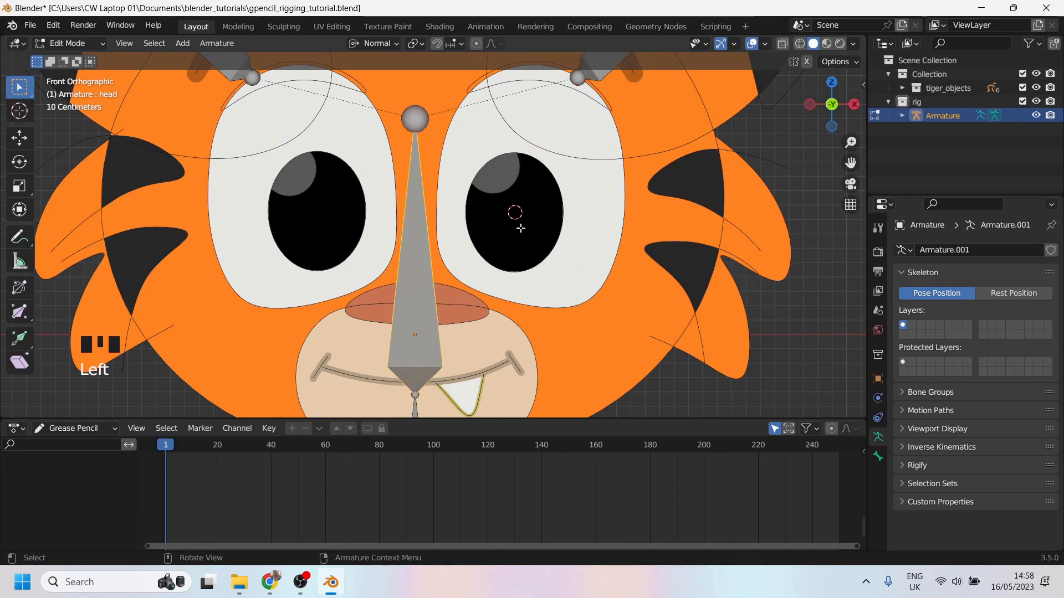
Add a small bone inside the right pupil and start renaming it 'pupil'.
key(shift+a)
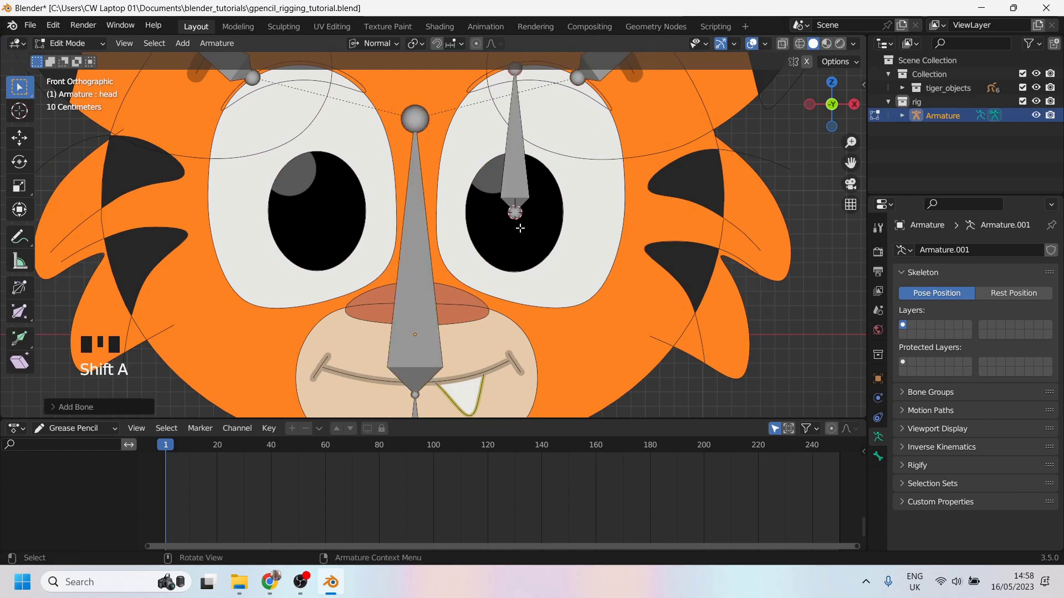
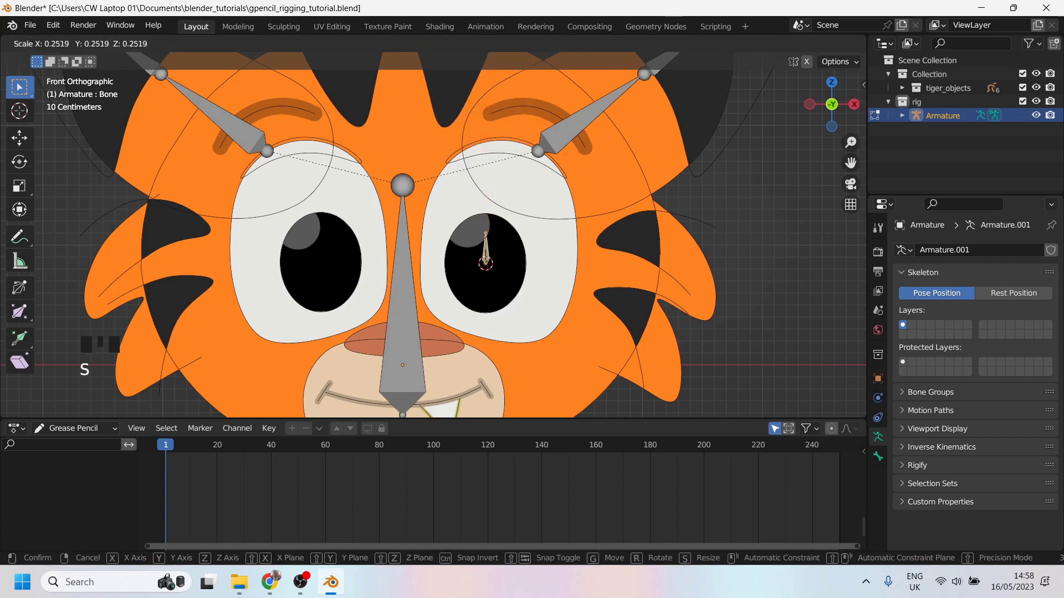
key(F2)
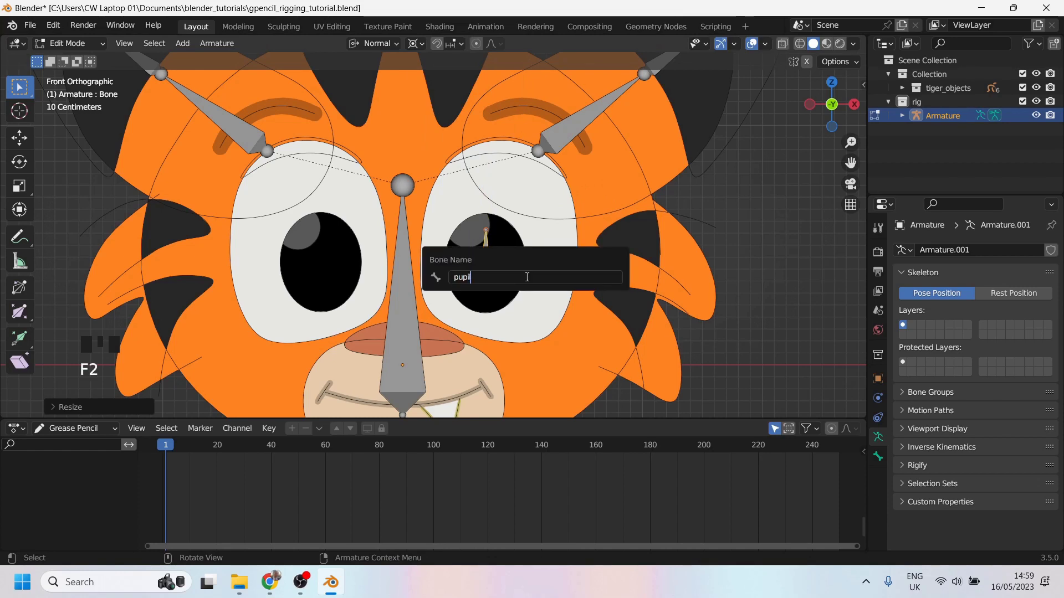
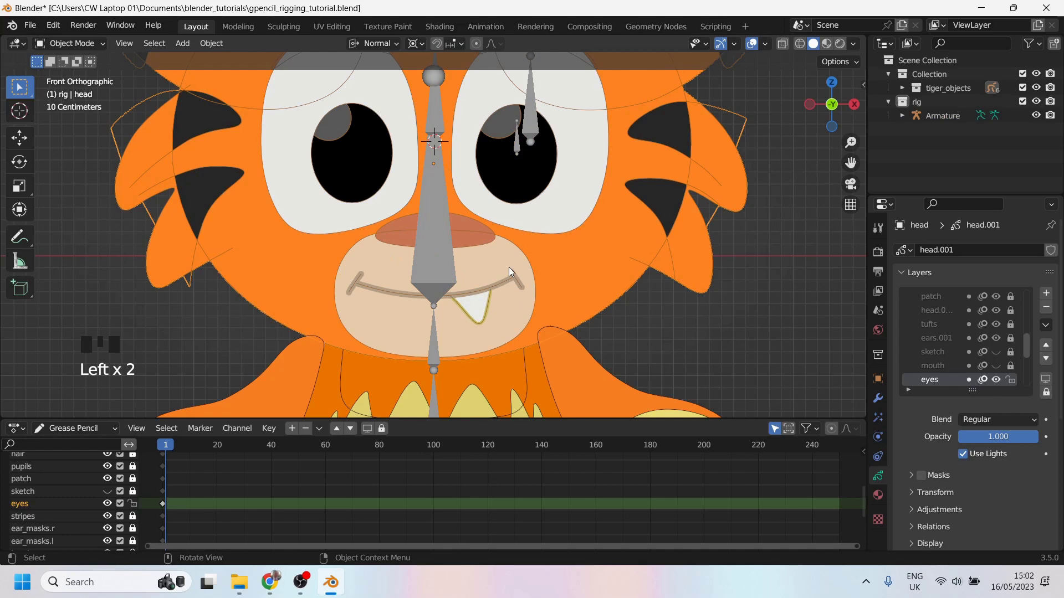
Select all mussel.001 muzzle points and snap the 3D cursor to them.
key(Tab)
click(48, 519)
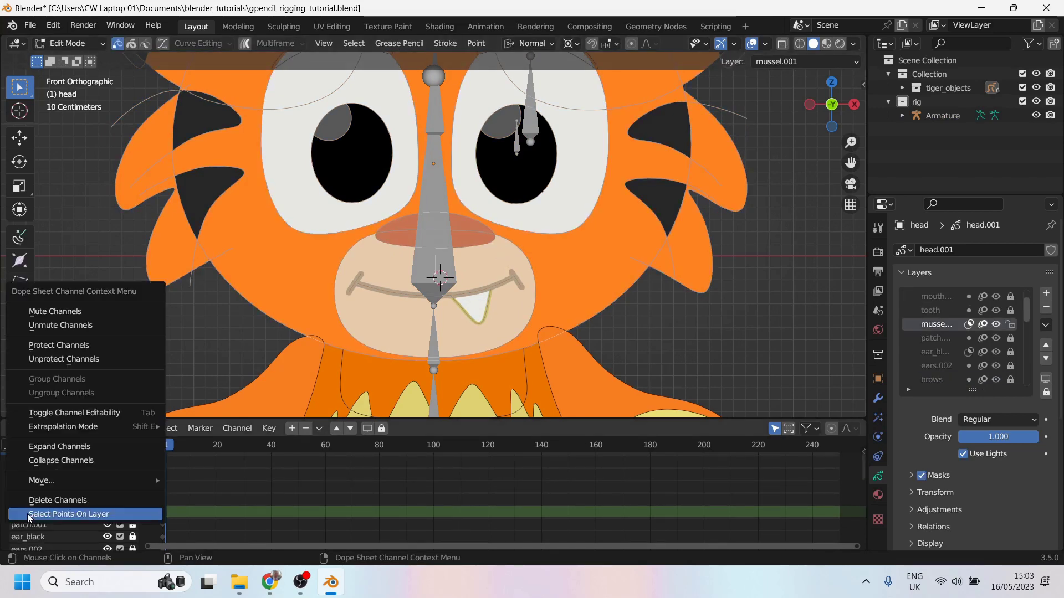
drag(51, 521, 503, 274)
key(shift+s)
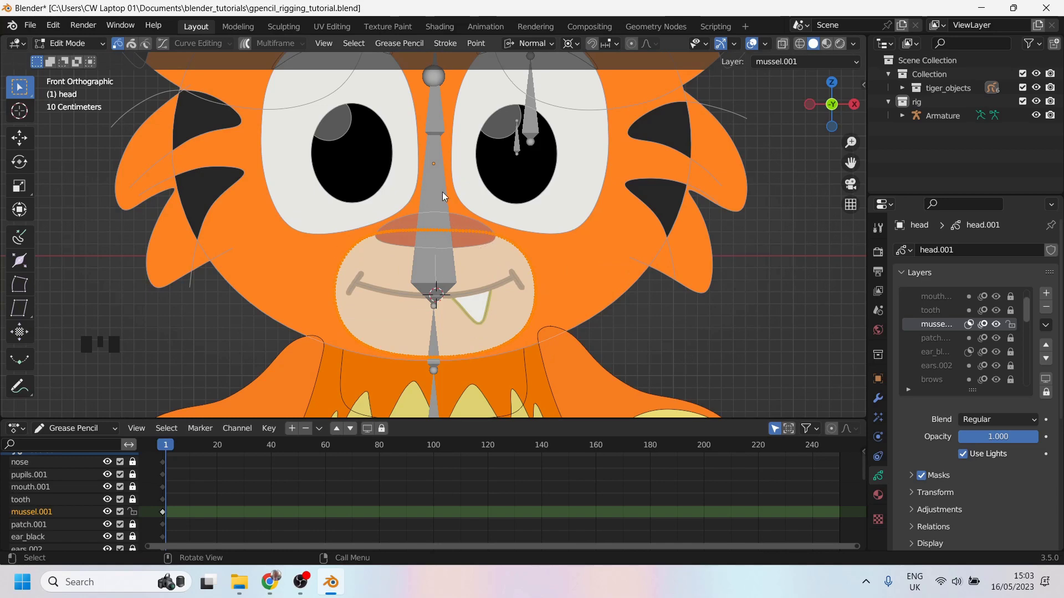
key(Tab)
Add a muzzle bone at the cursor, position it below the nose and turn on X-Ray.
click(432, 196)
key(Tab)
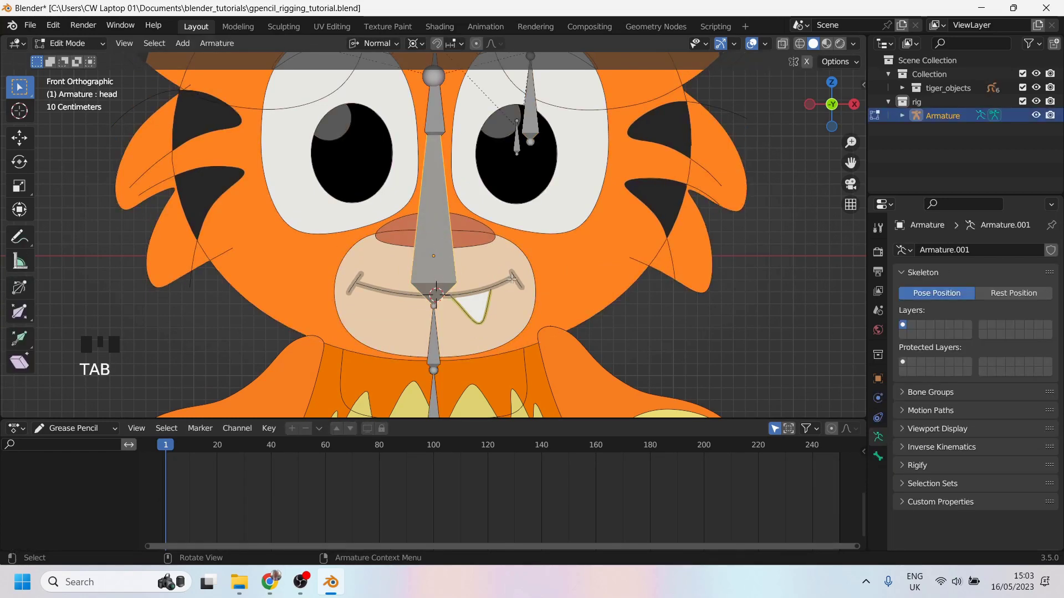
key(shift+a)
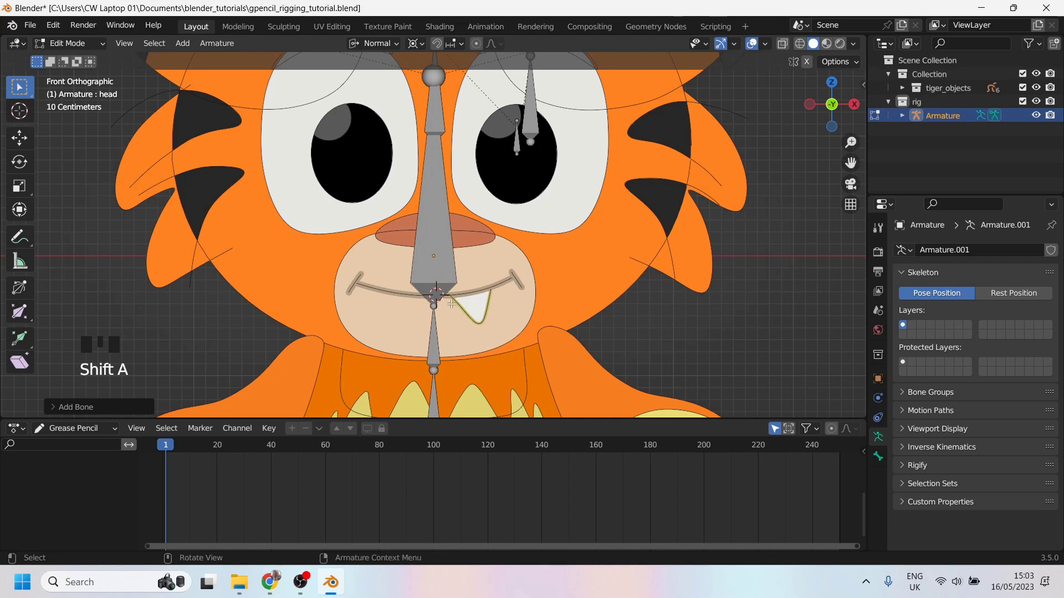
key(g)
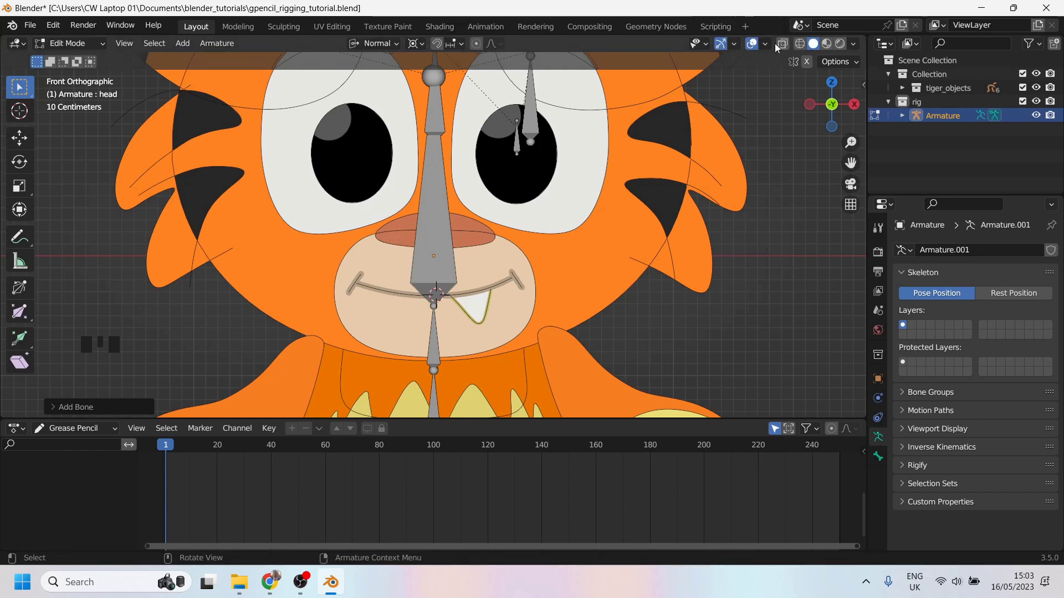
click(781, 48)
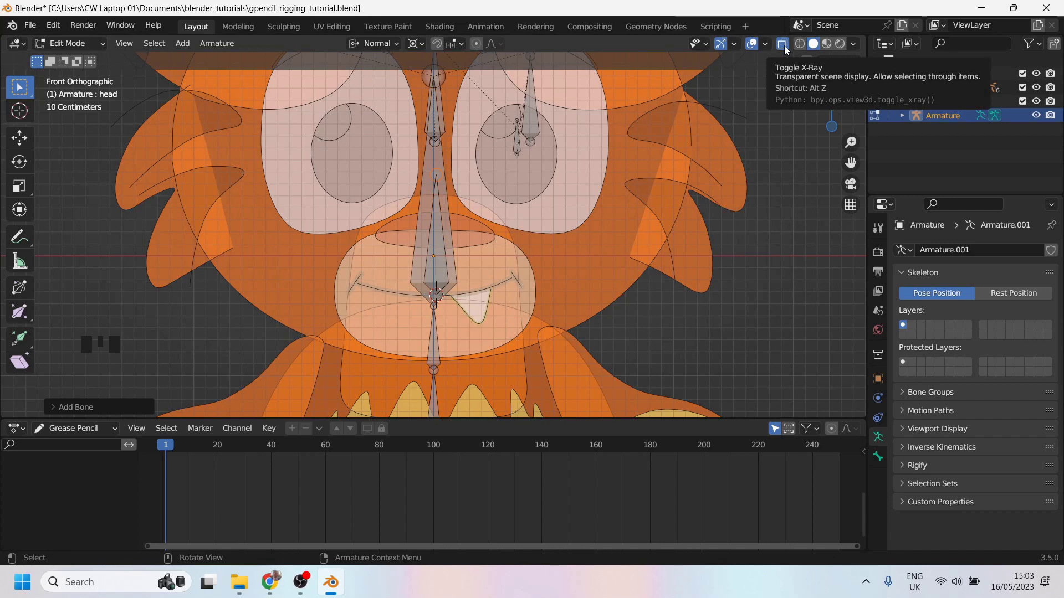
key(Tab)
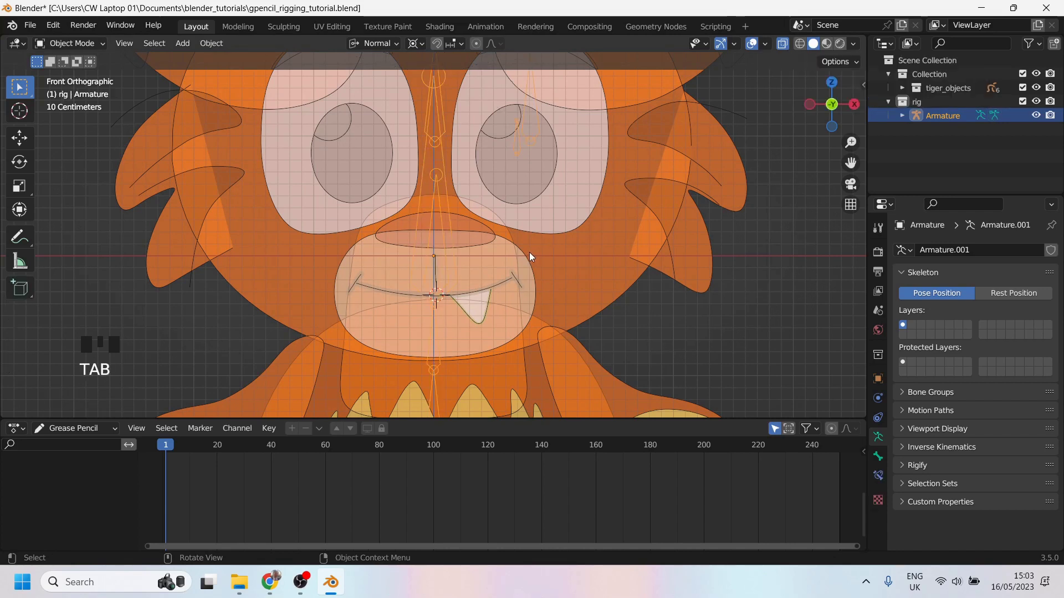
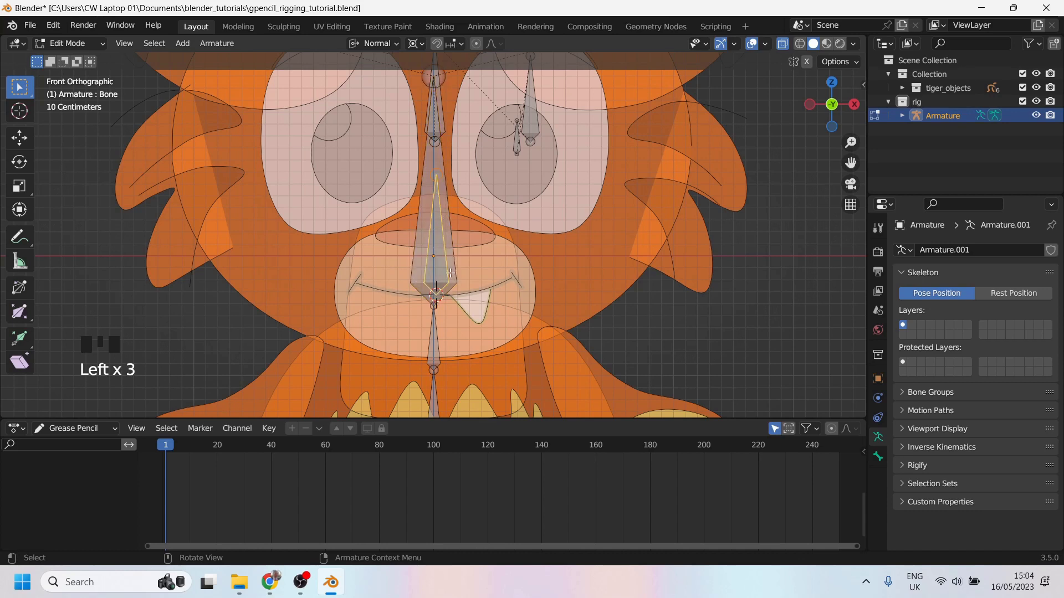
Name the new muzzle bone, then reopen renaming to correct it.
key(F2)
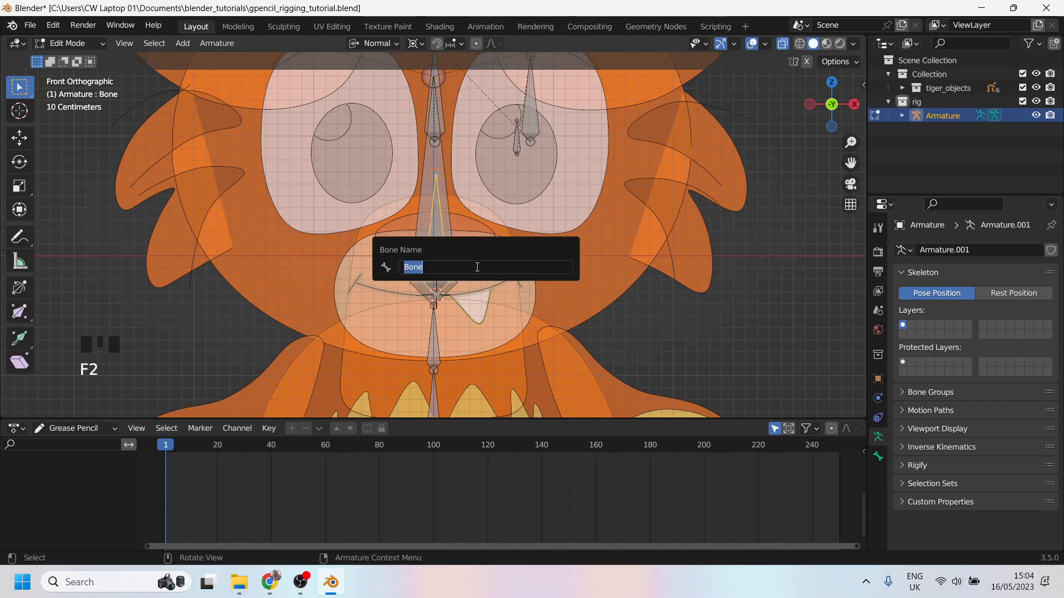
key(e)
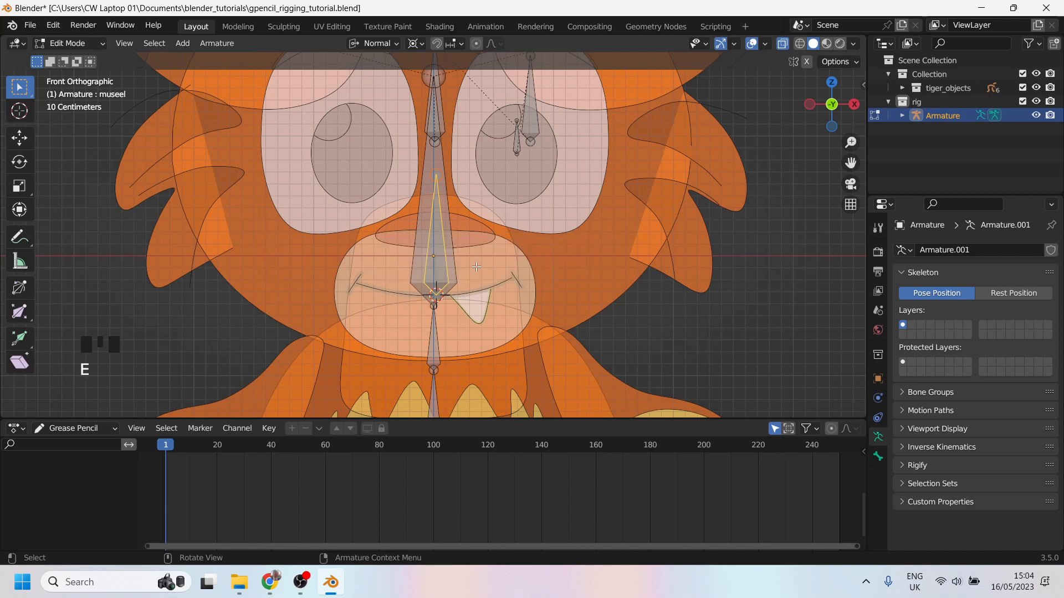
key(F2)
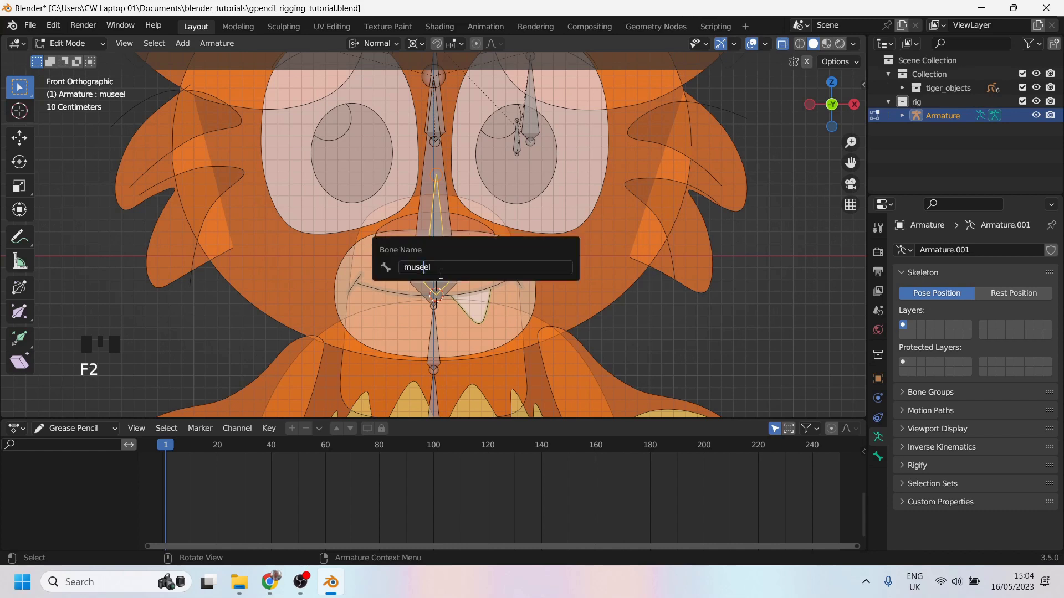
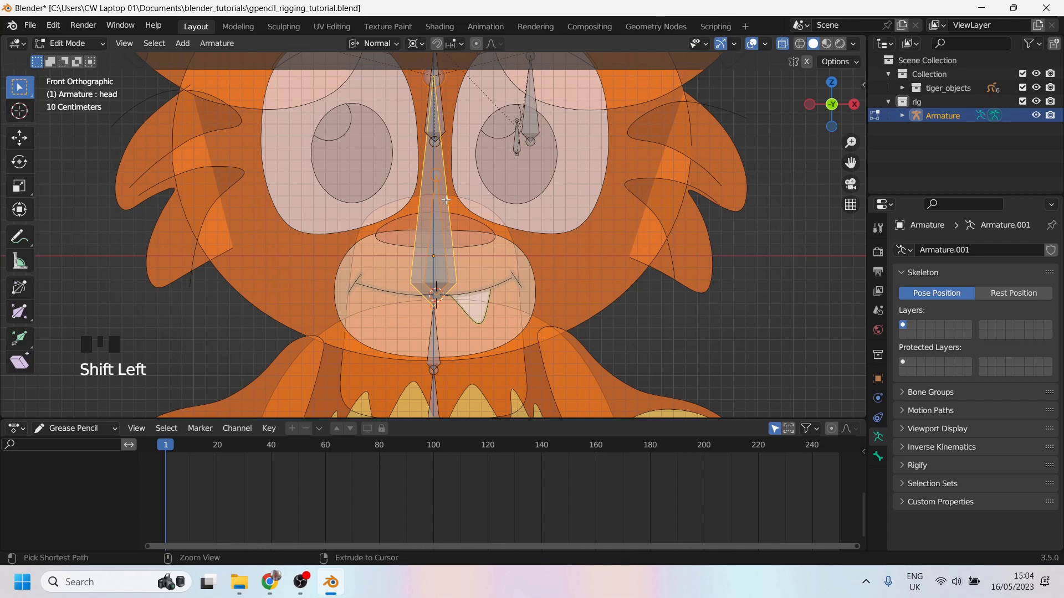
Parent the muzzle bone, switch to pose mode and test-move the head bone.
key(ctrl+p)
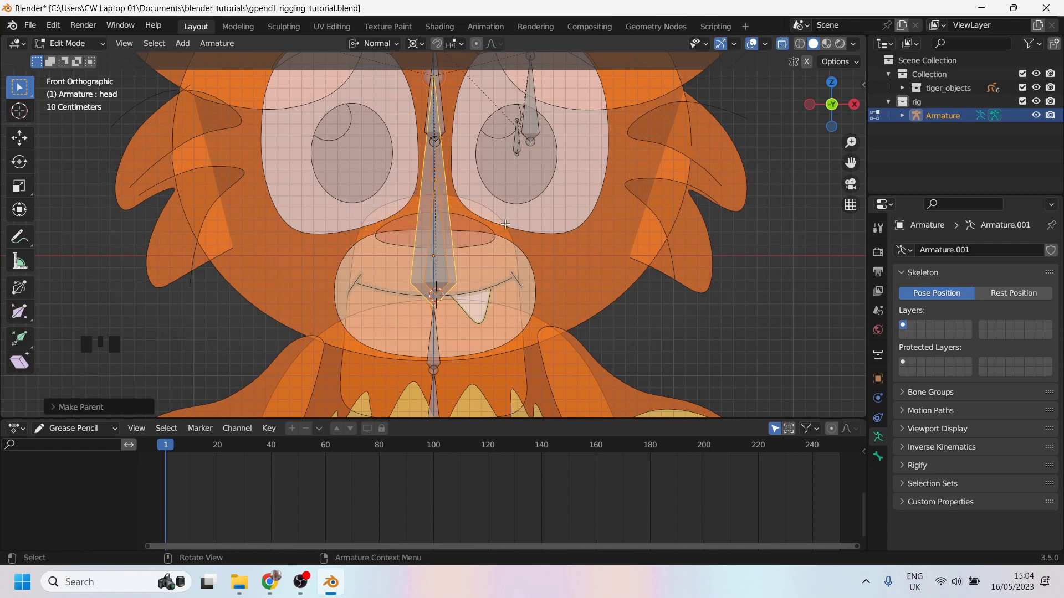
scroll(down, 3)
scroll(up, 3)
drag(69, 47, 428, 216)
key(g)
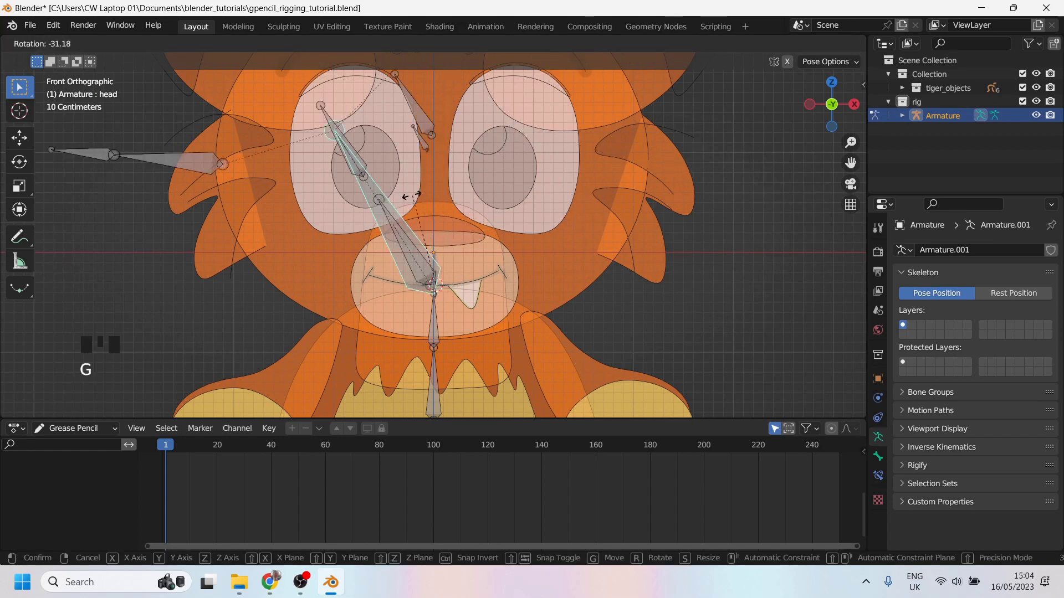
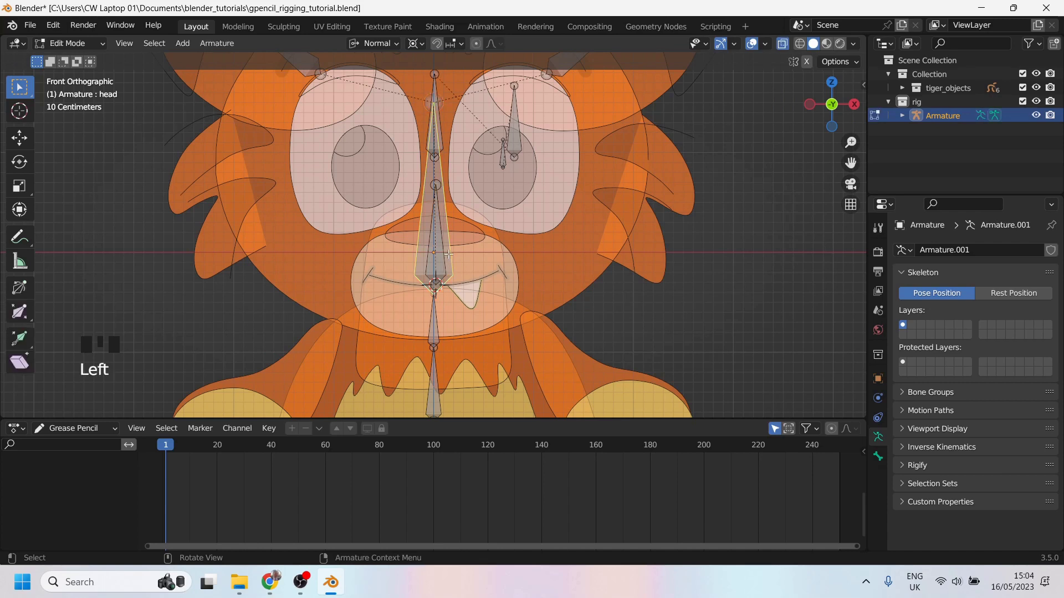
Disconnect the head bone from the neck via Alt+P, test moving it alone, then revert.
key(alt+p)
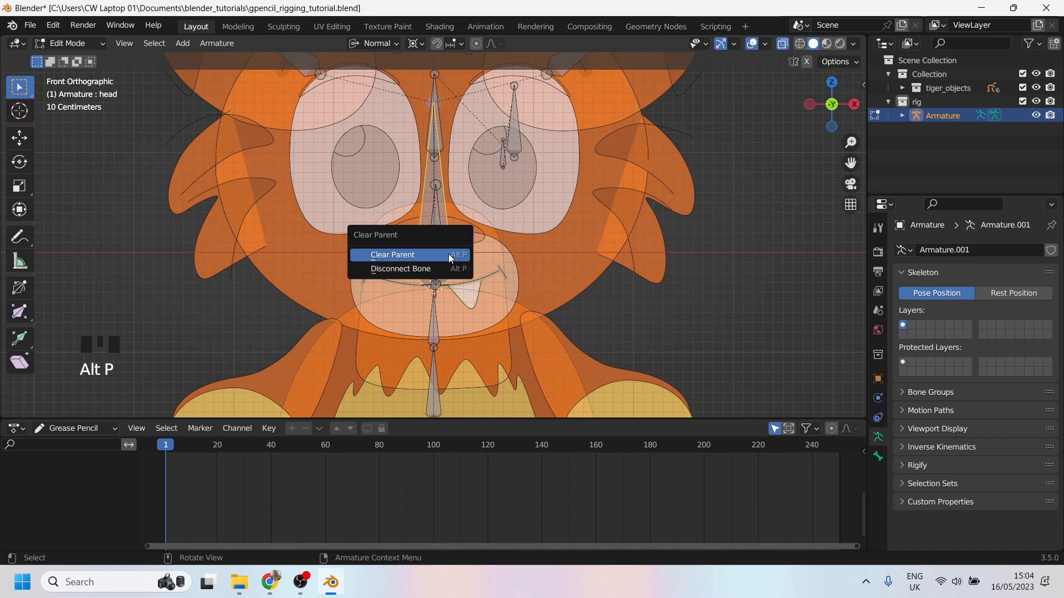
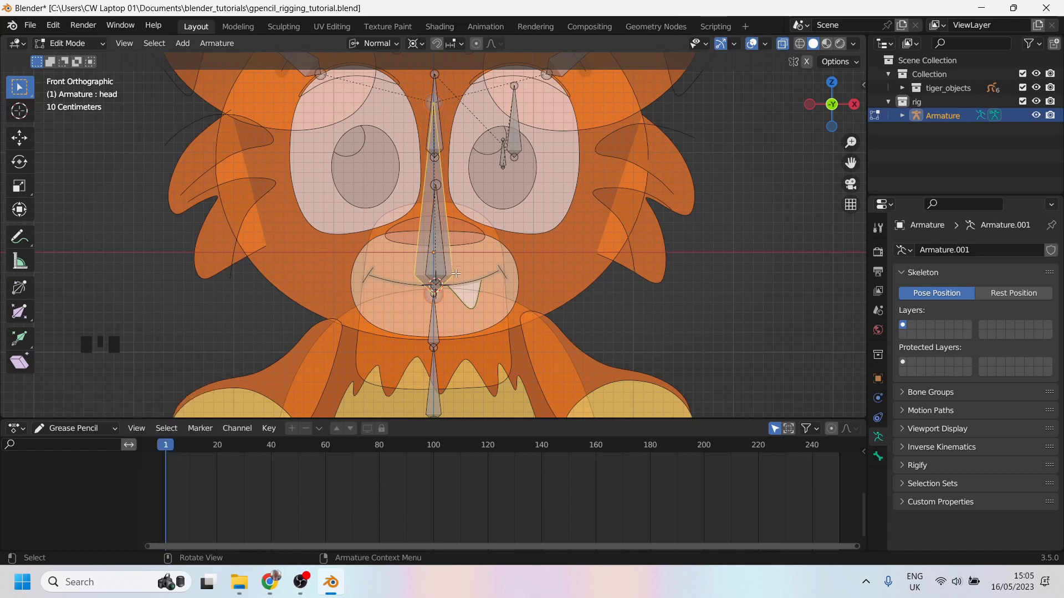
key(g)
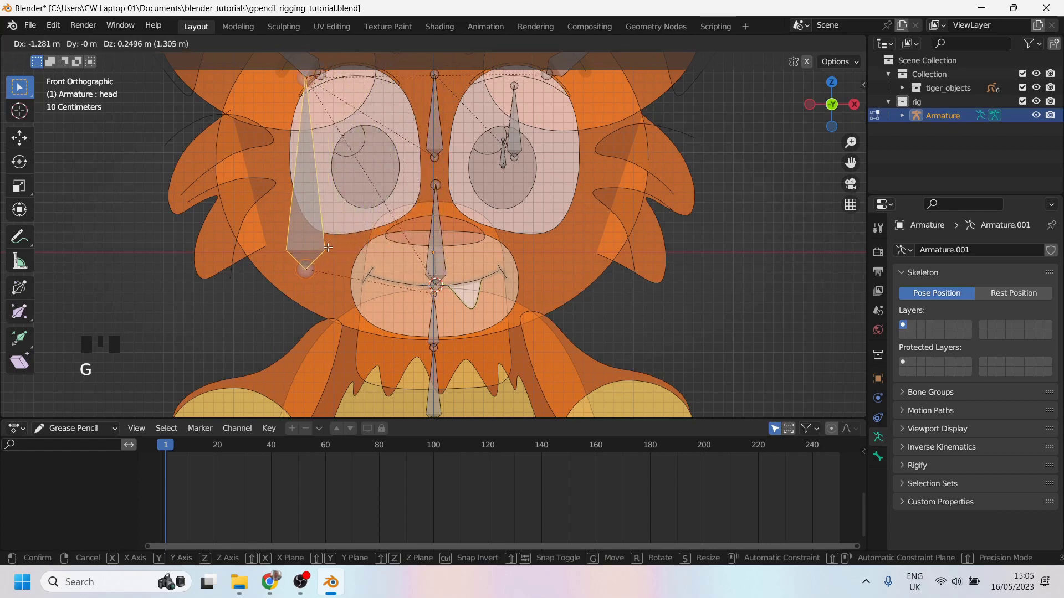
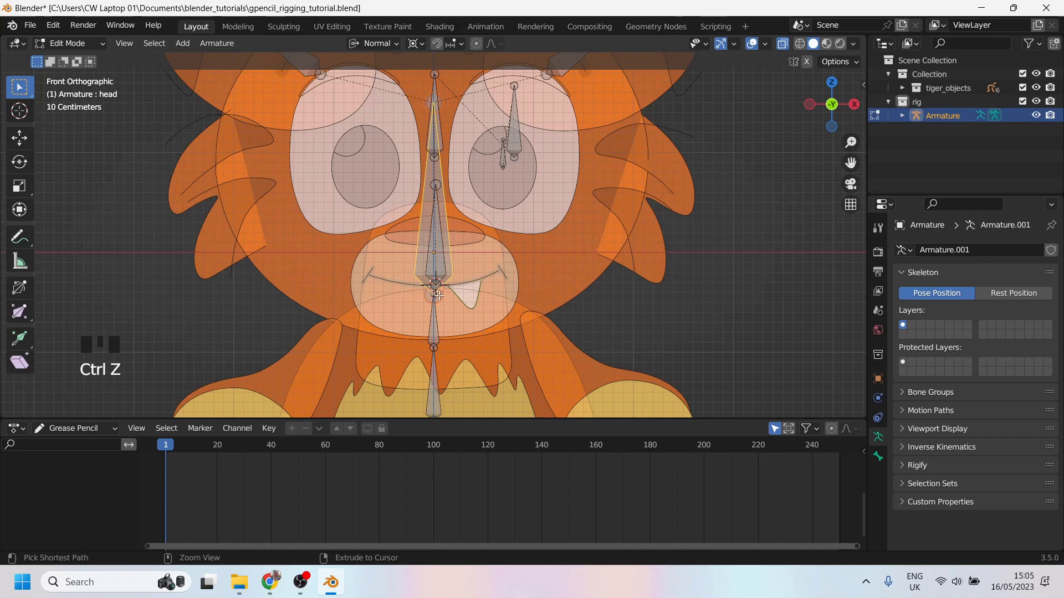
key(ctrl+Tab)
In pose mode rotate spine.003, then grab the head bone and slide it free of the neck.
click(437, 336)
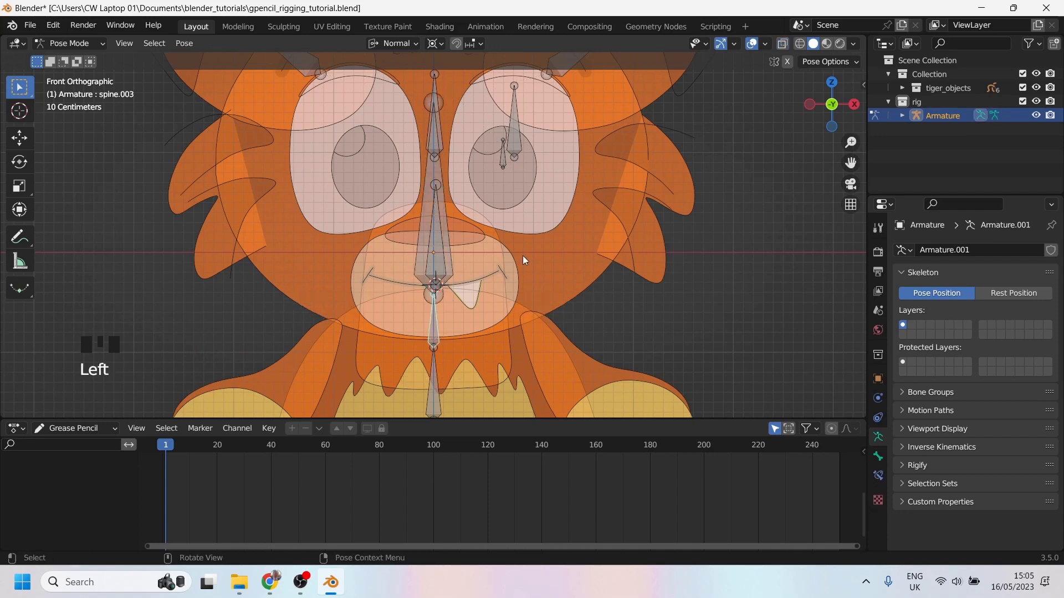
key(r)
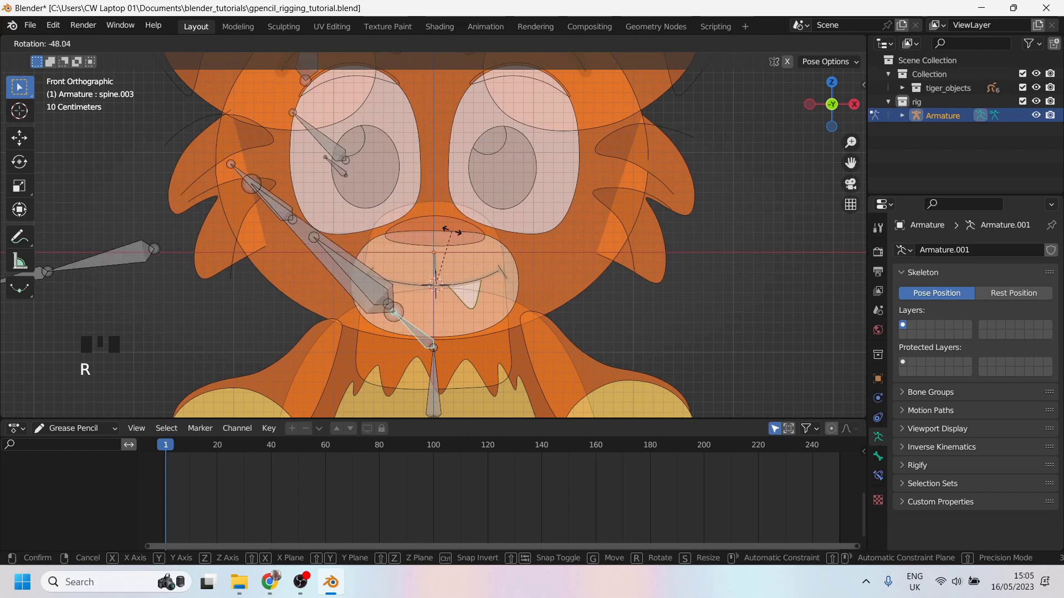
click(445, 211)
key(g)
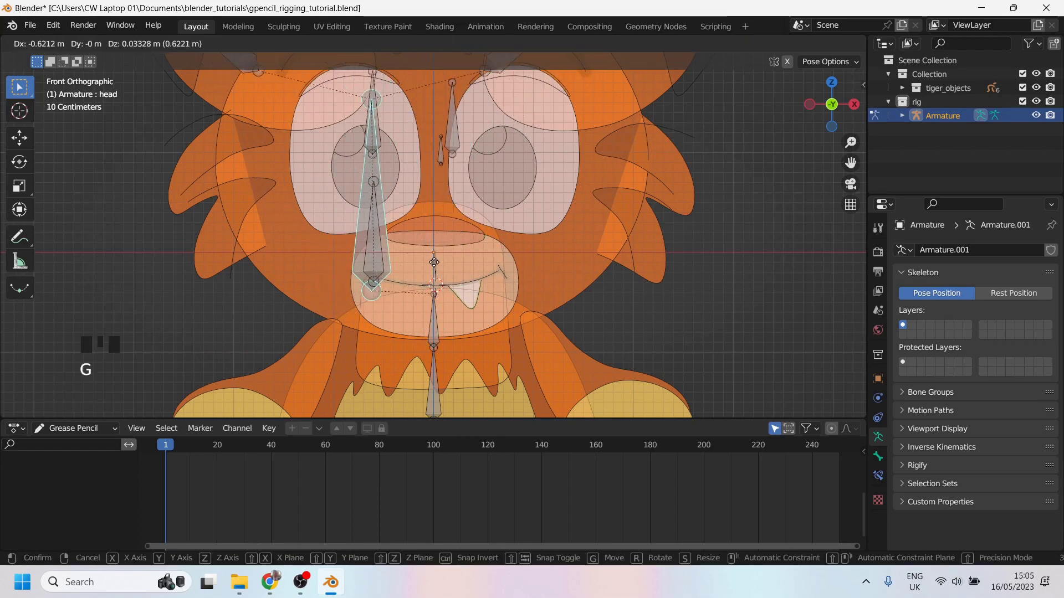